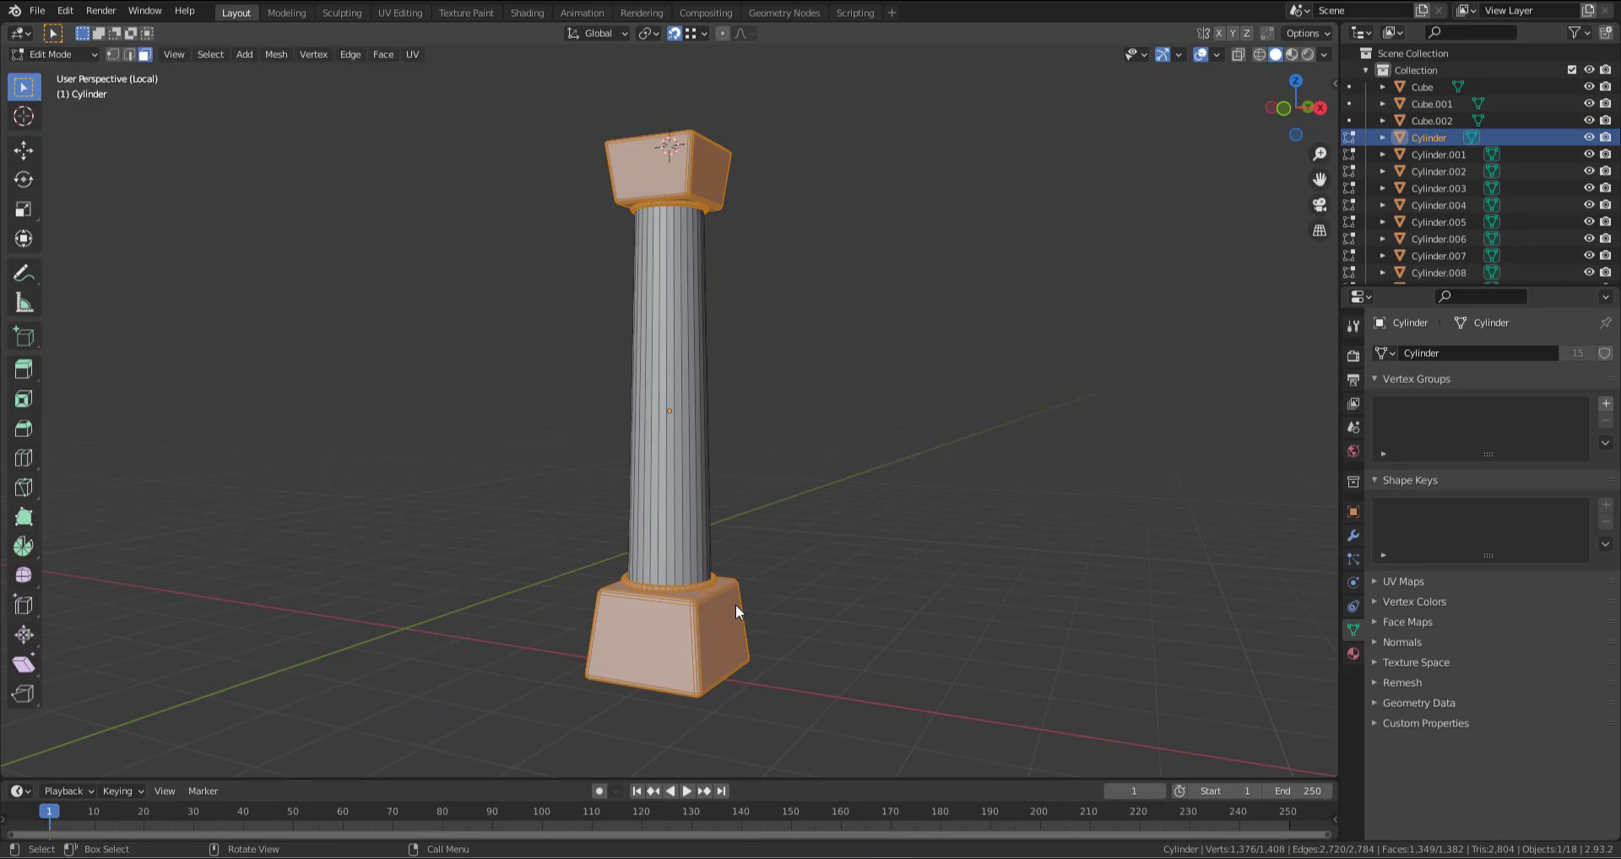
Show the selected column mesh in see-through display and switch to vertex select mode.
key(z)
click(531, 489)
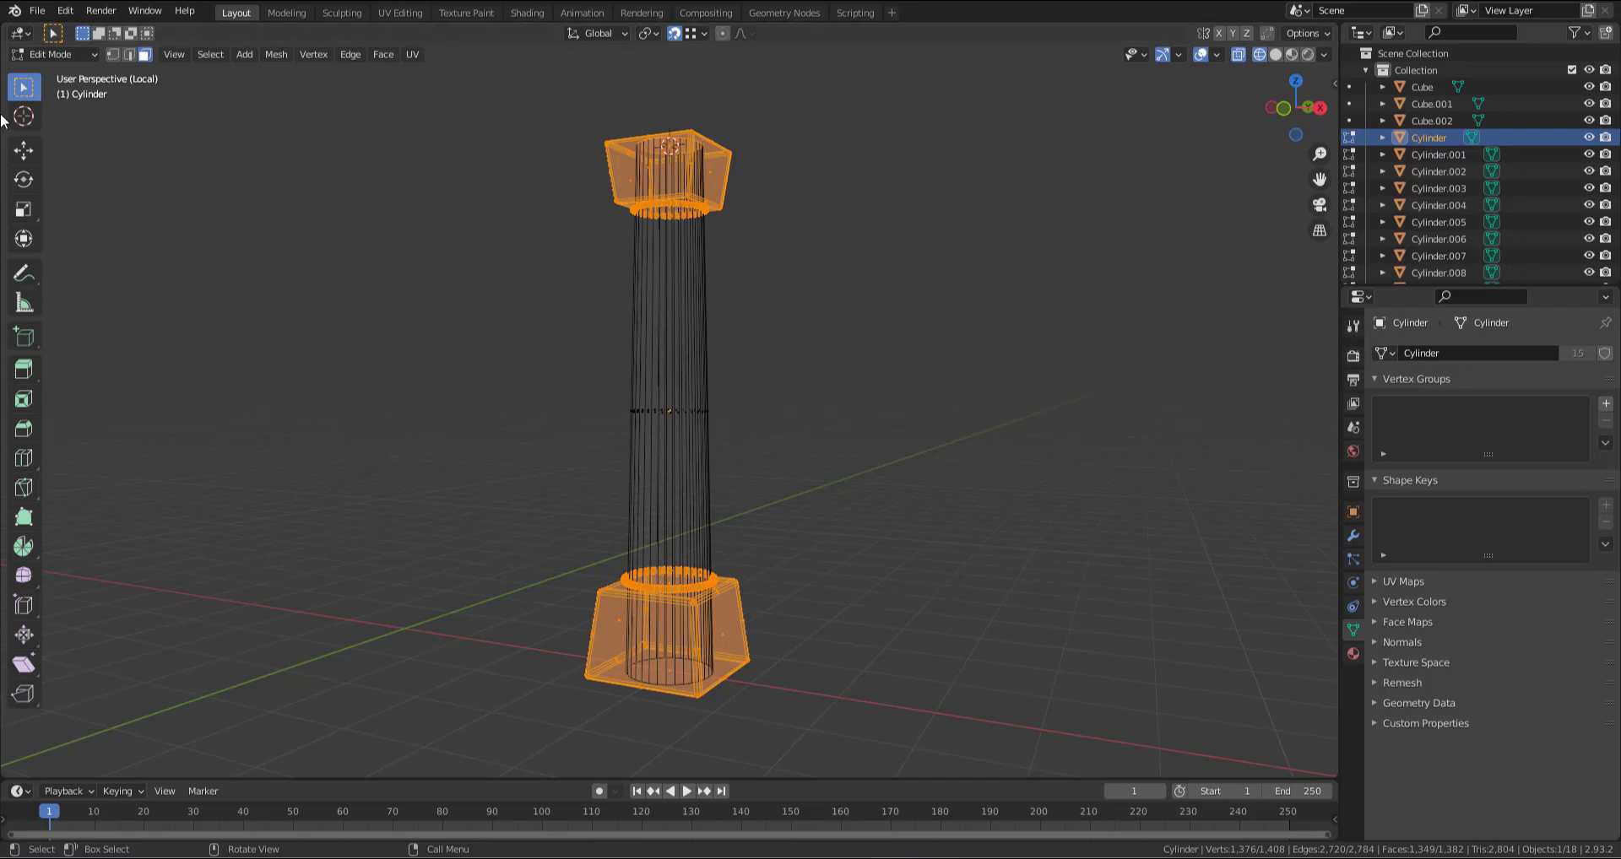
click(115, 65)
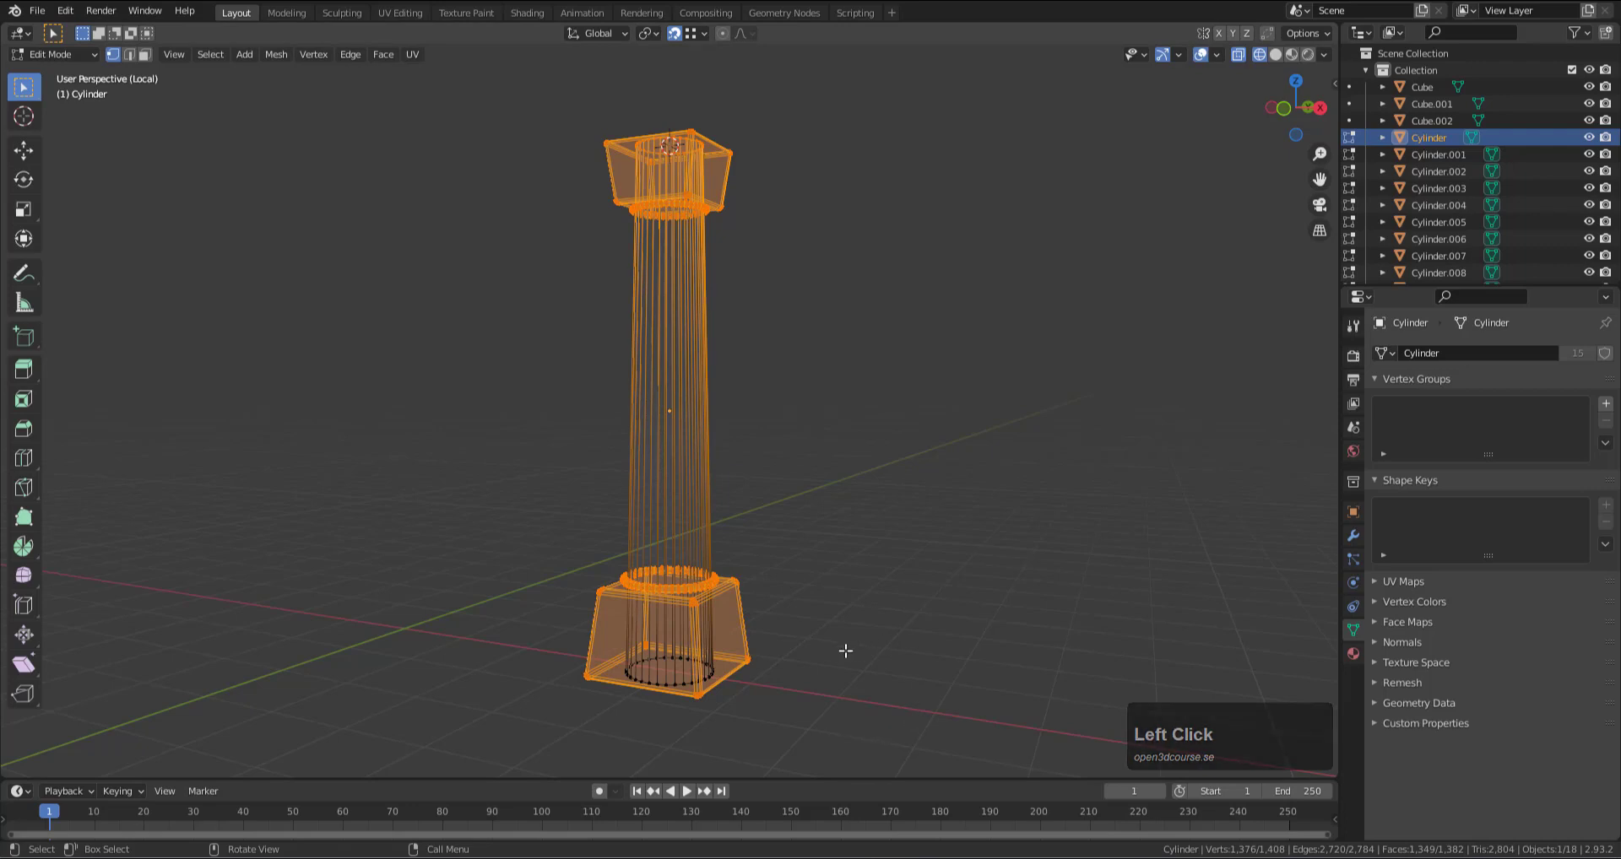
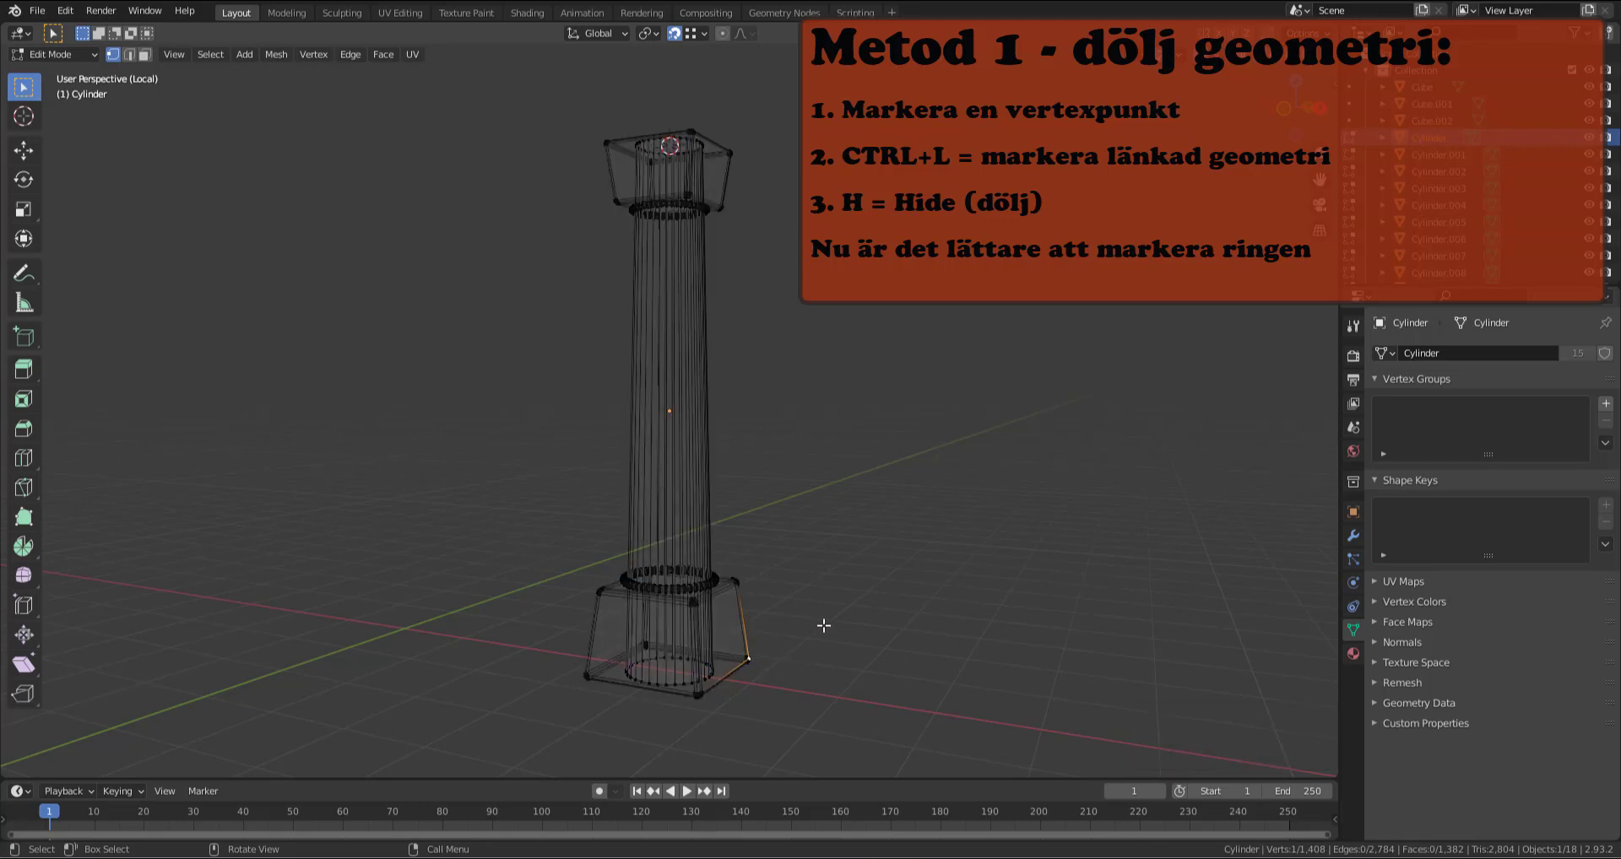
Select the linked base geometry, hide it, then reveal it again after picking the shaft ring.
key(ctrl+l)
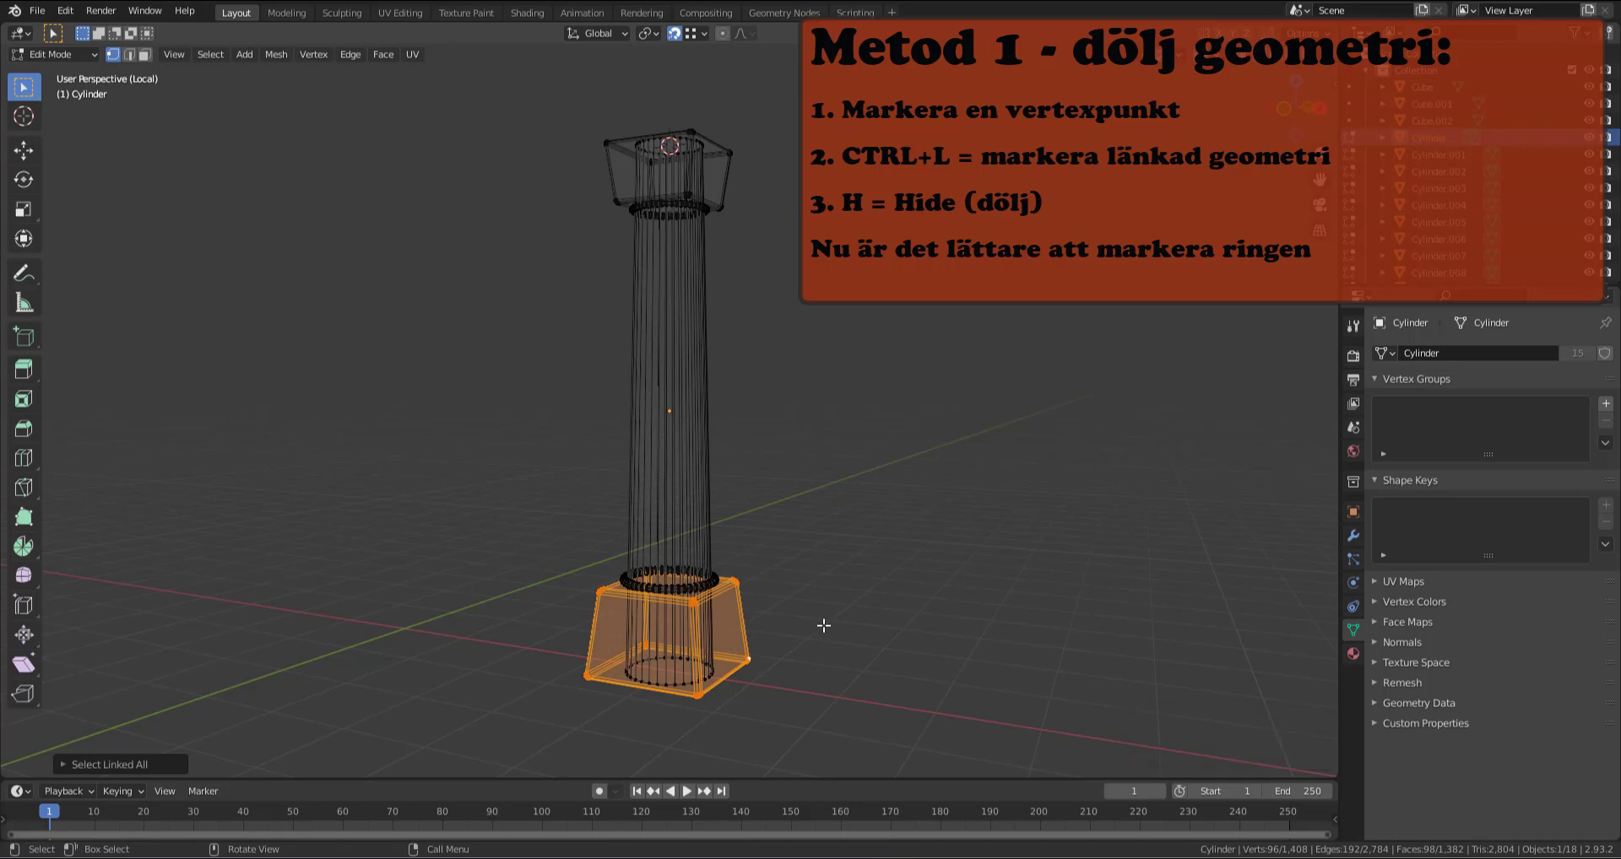
key(h)
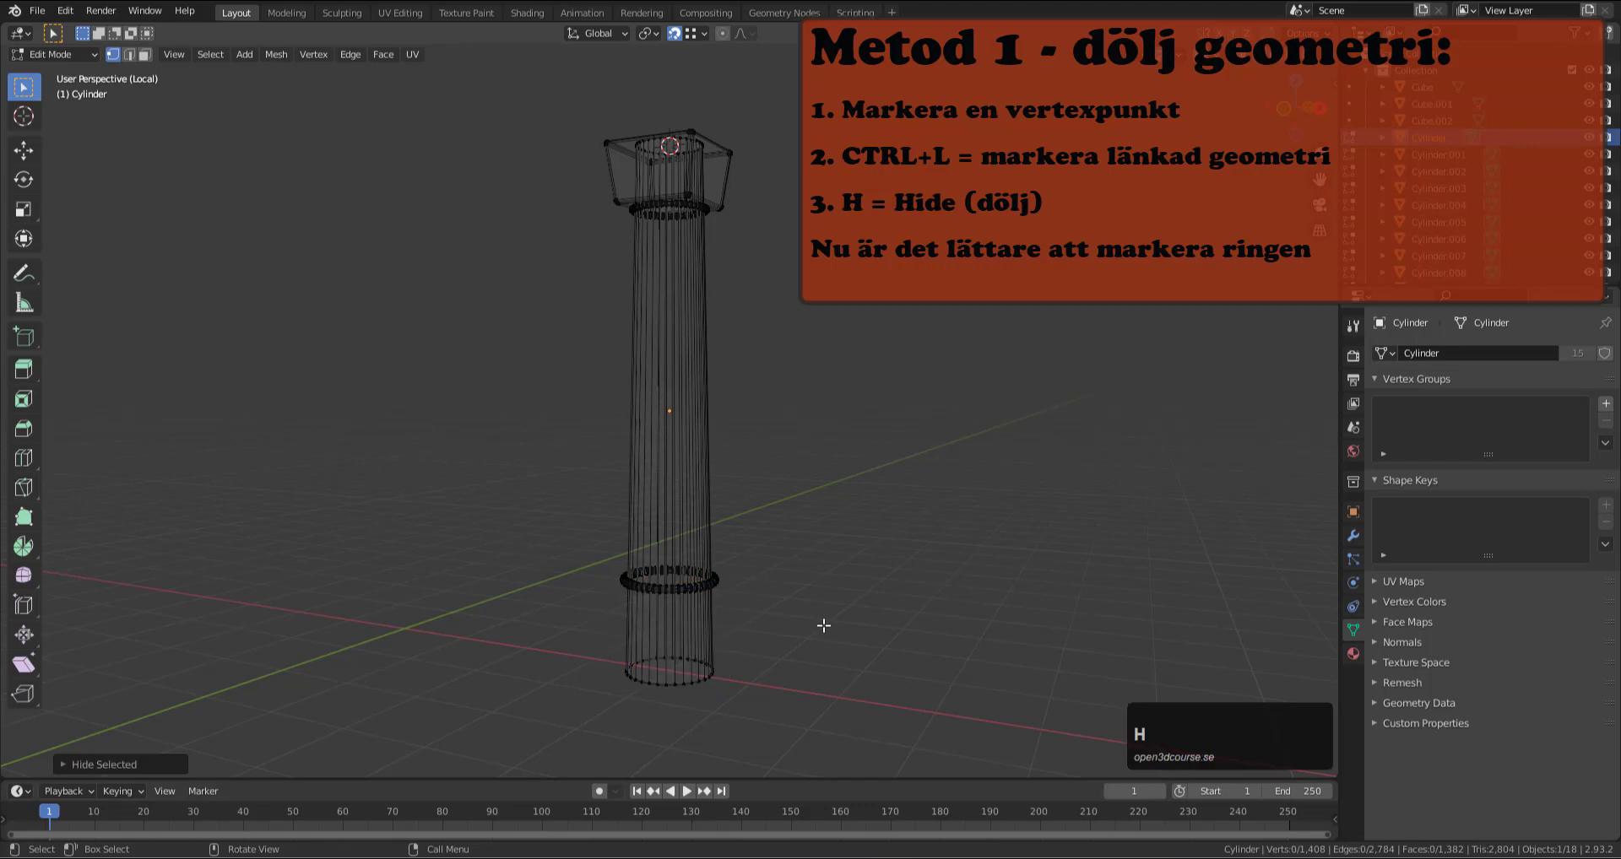
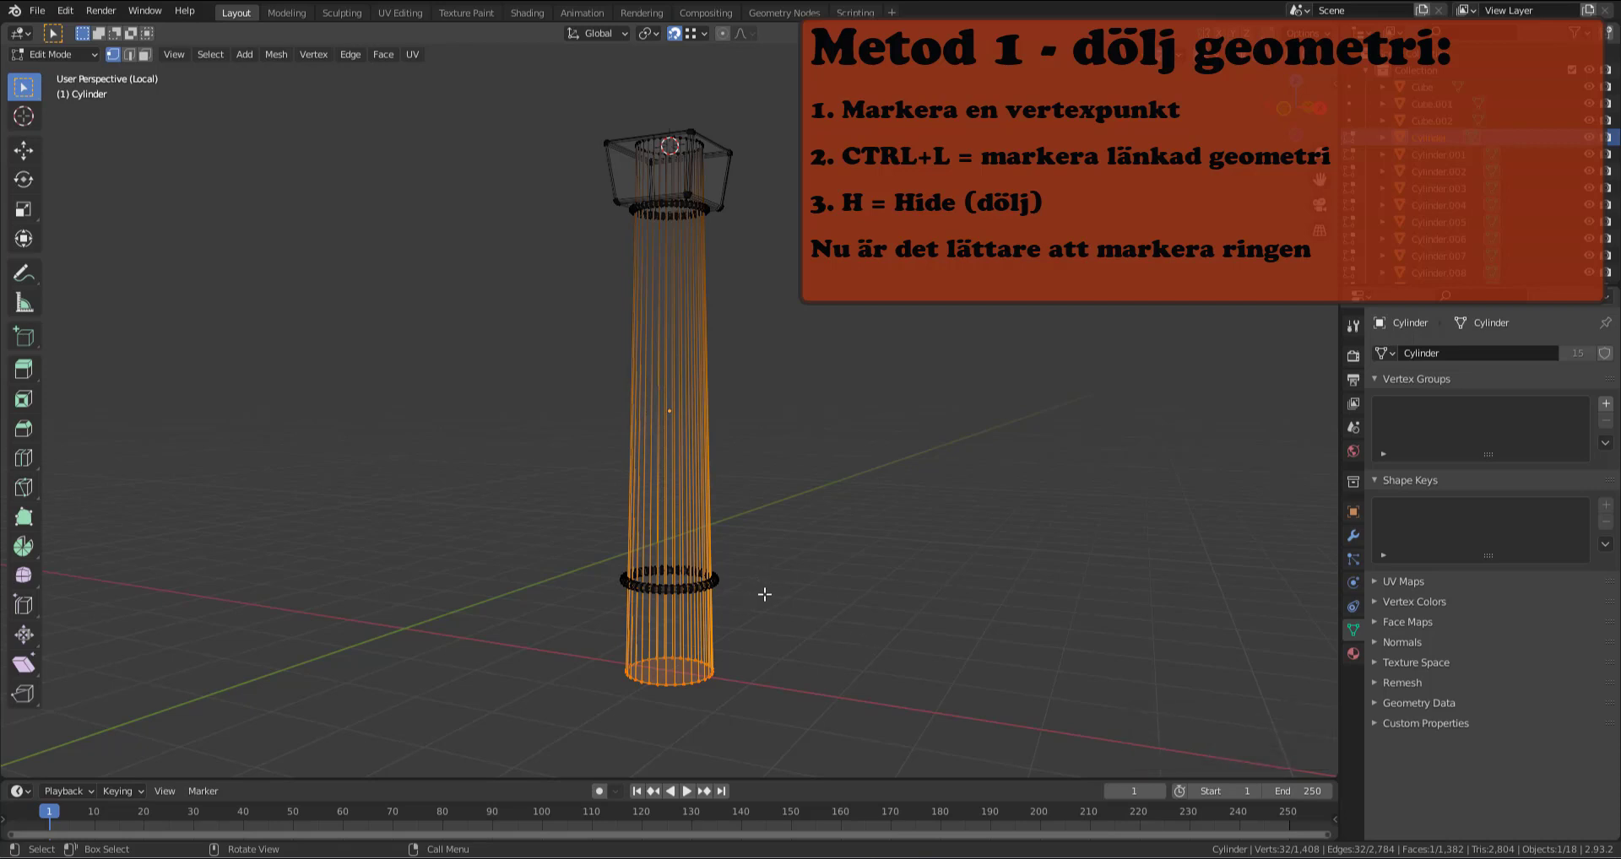
key(alt+h)
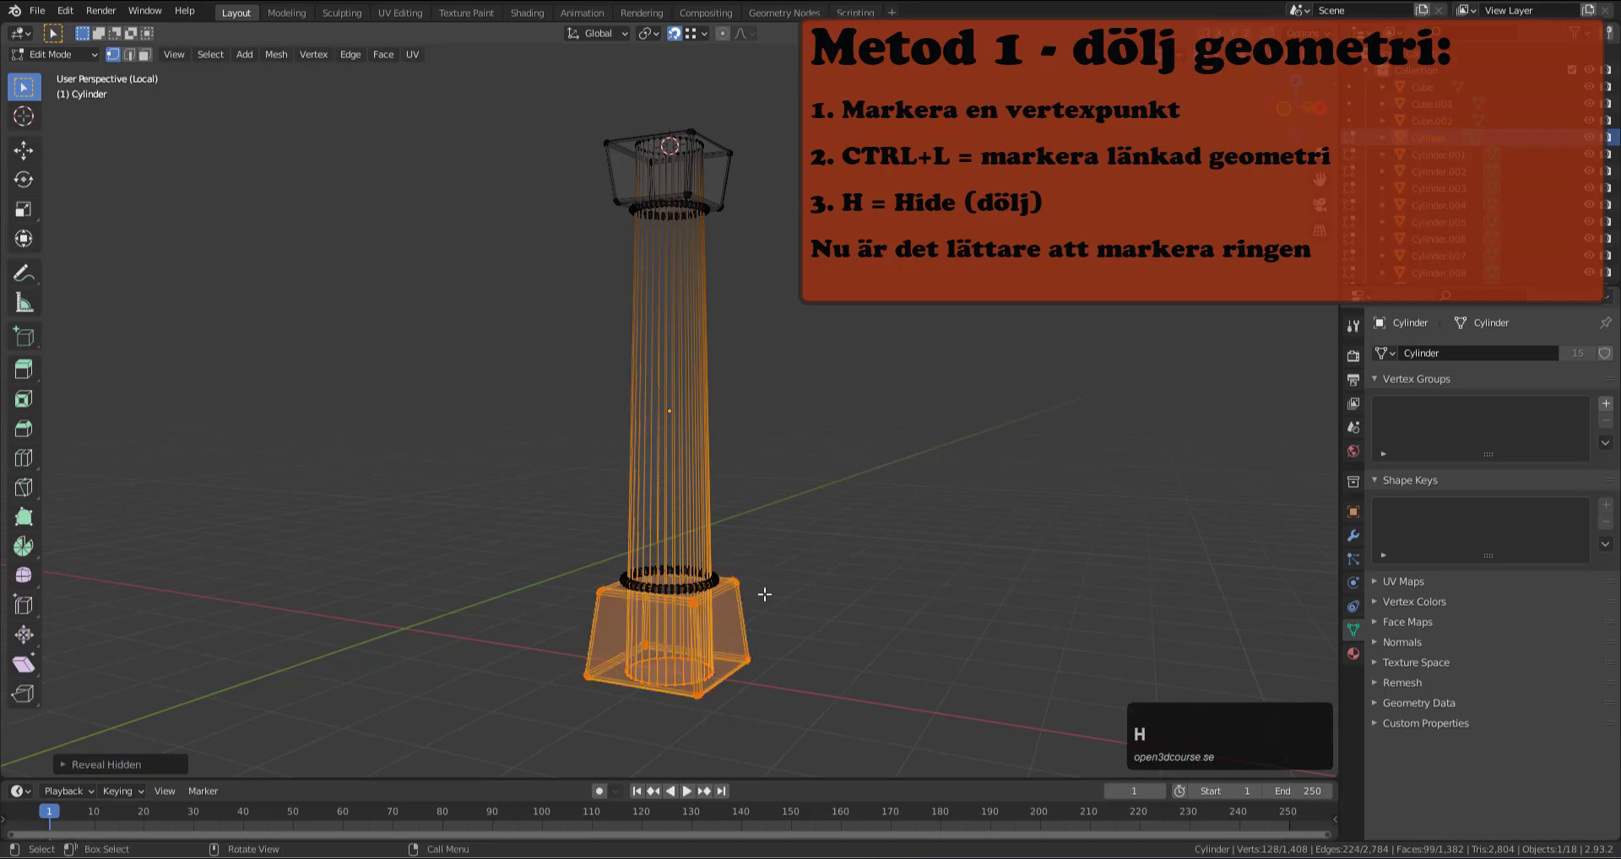
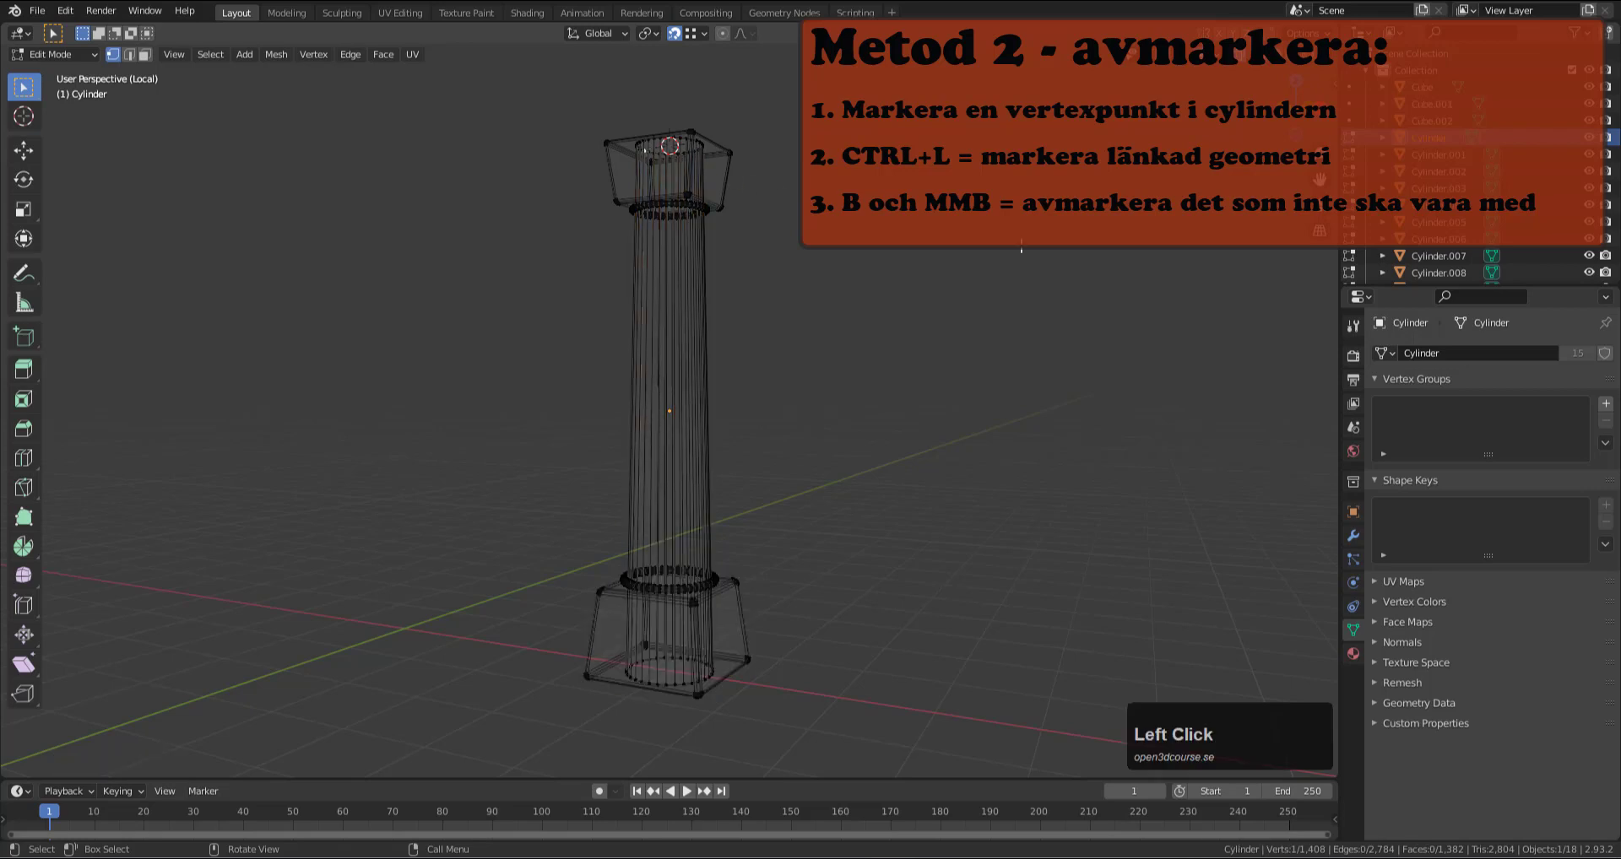
Select the linked shaft, box-deselect its top ring, then clear the selection entirely.
key(ctrl+l)
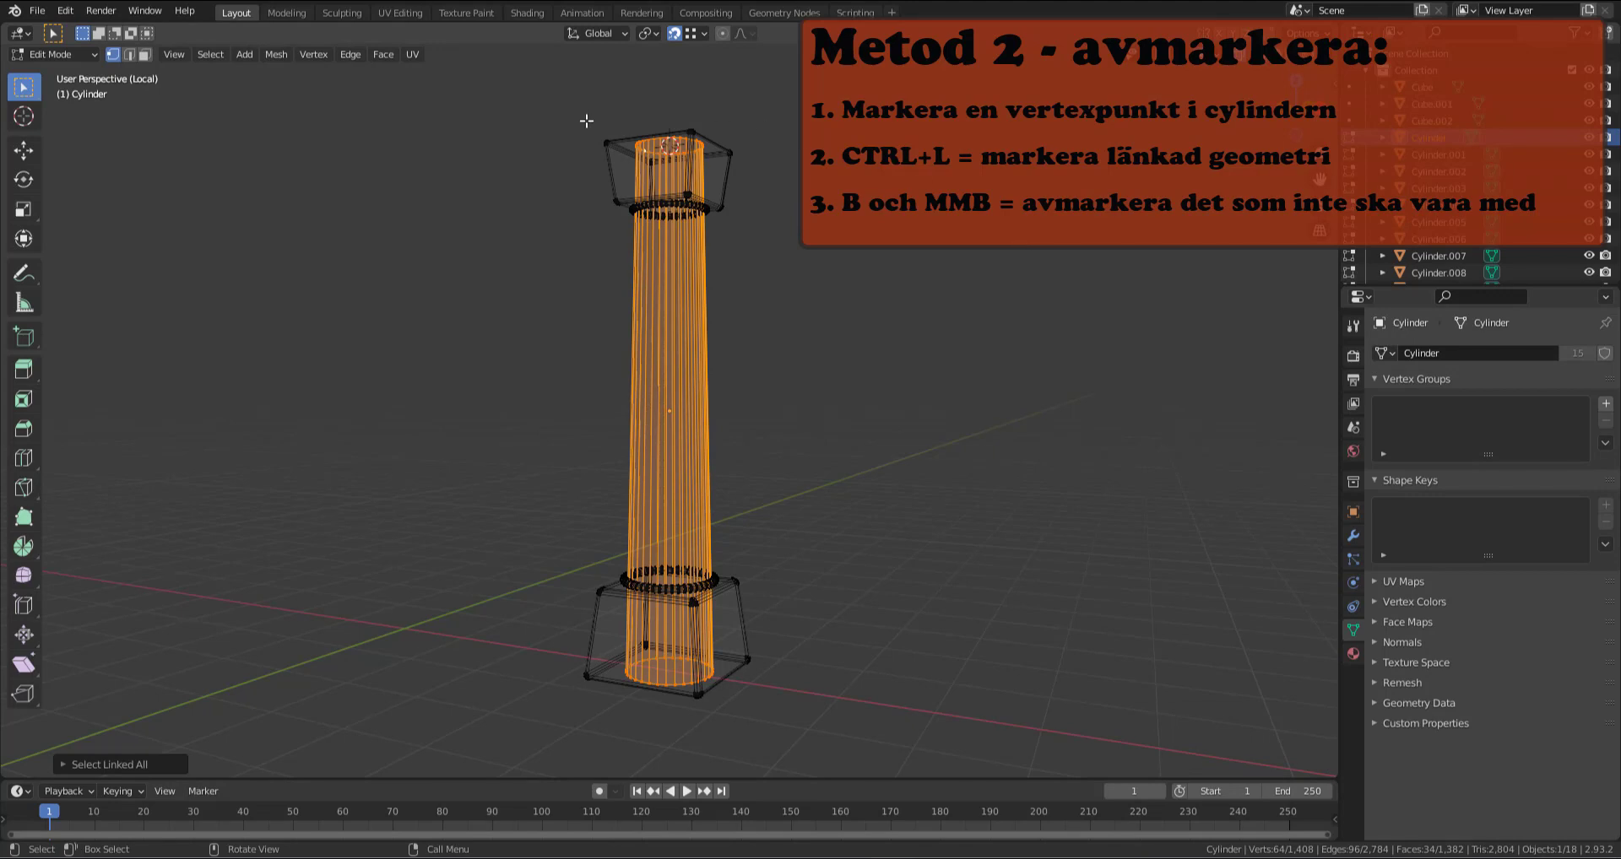
key(b)
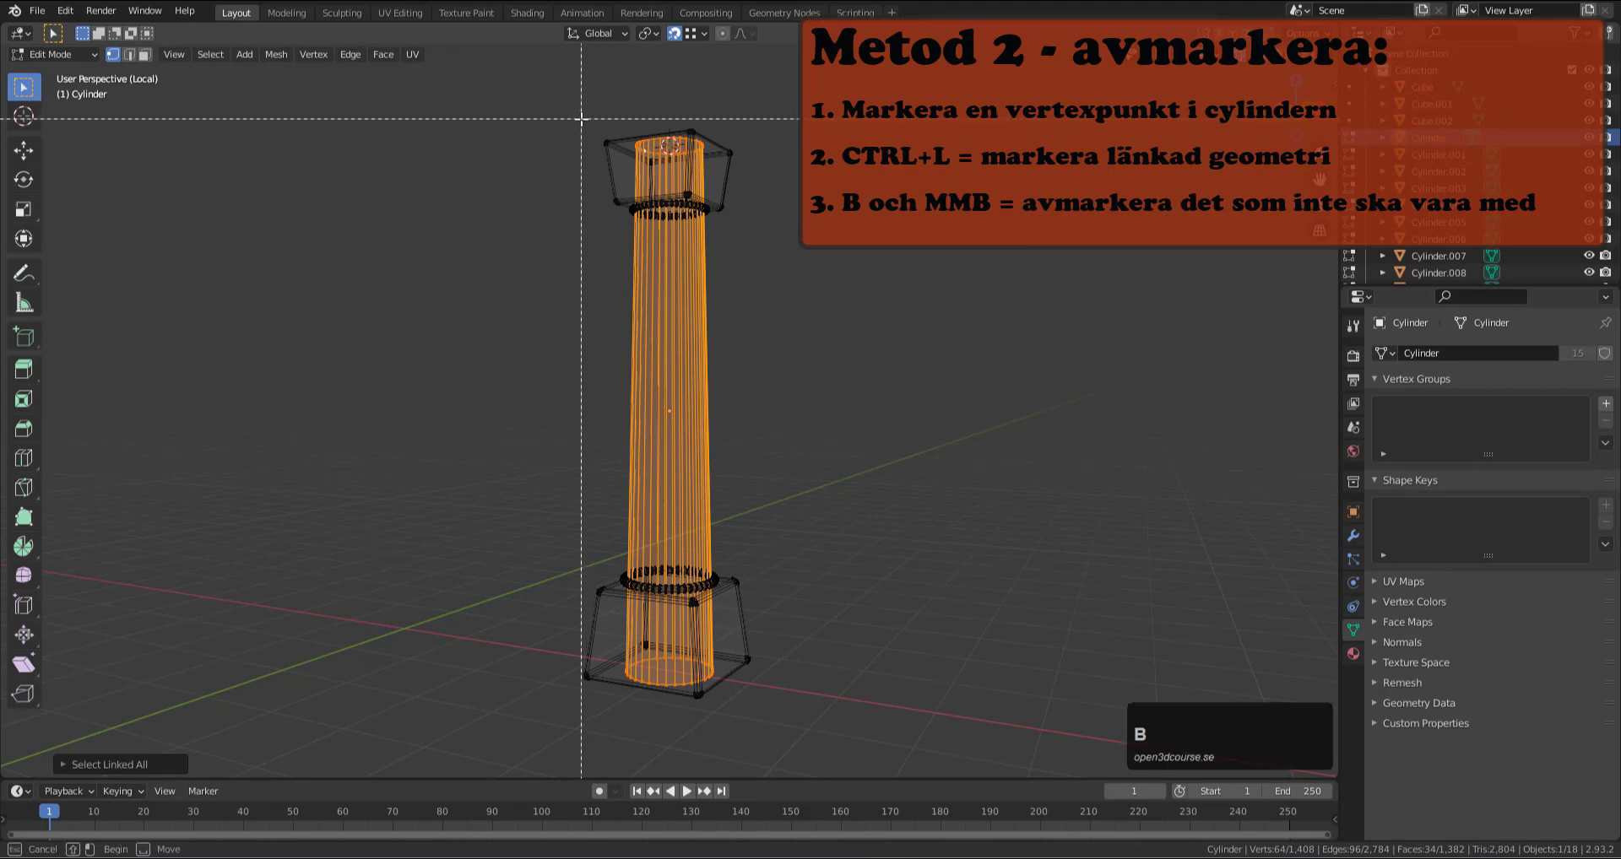
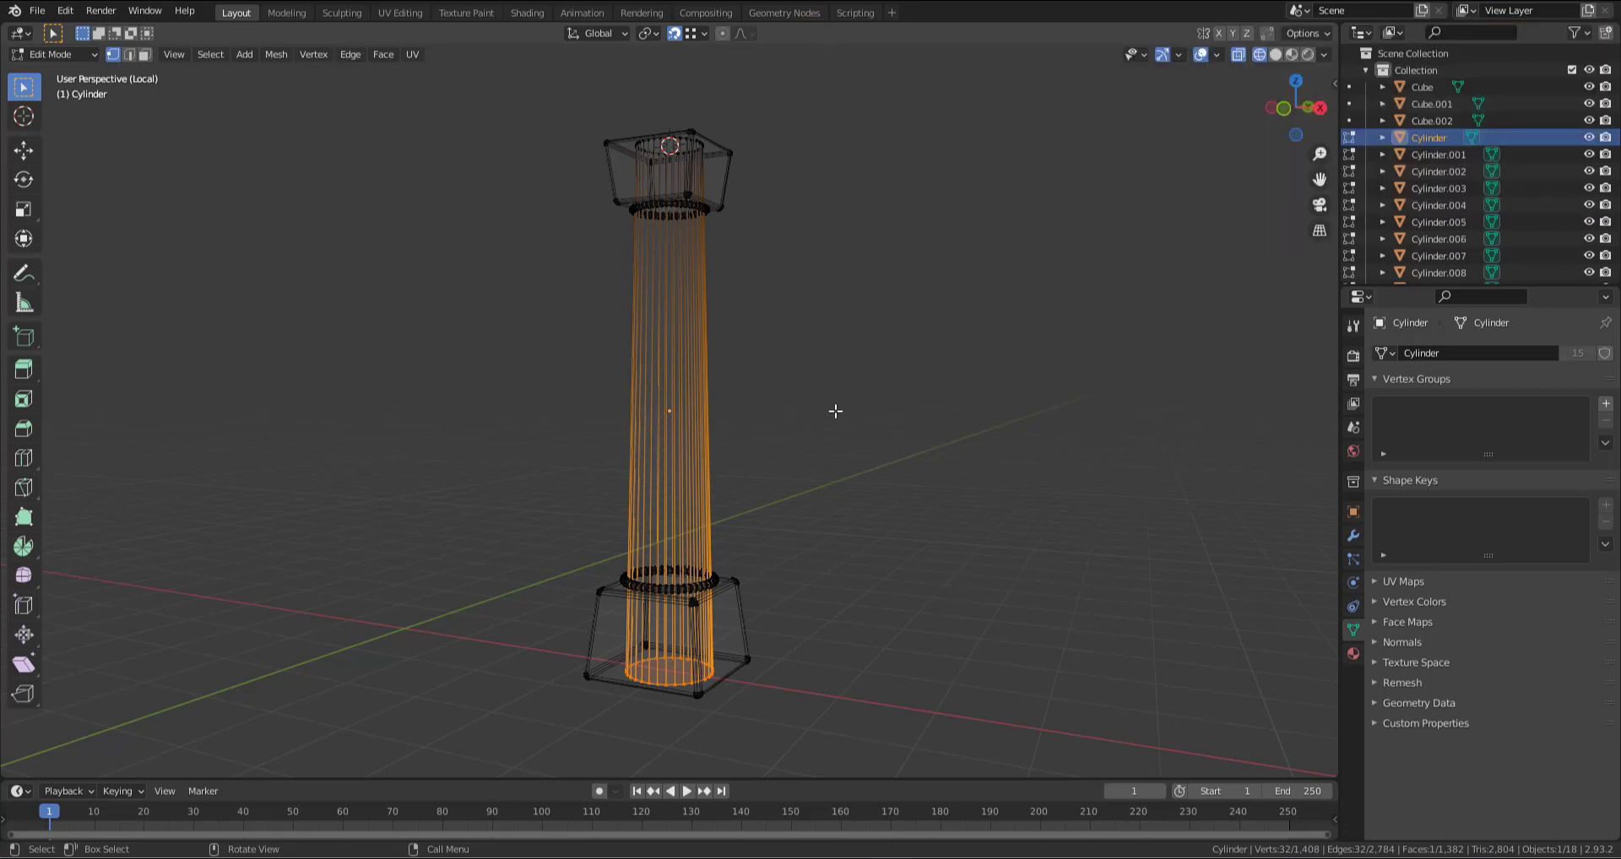
key(alt+a)
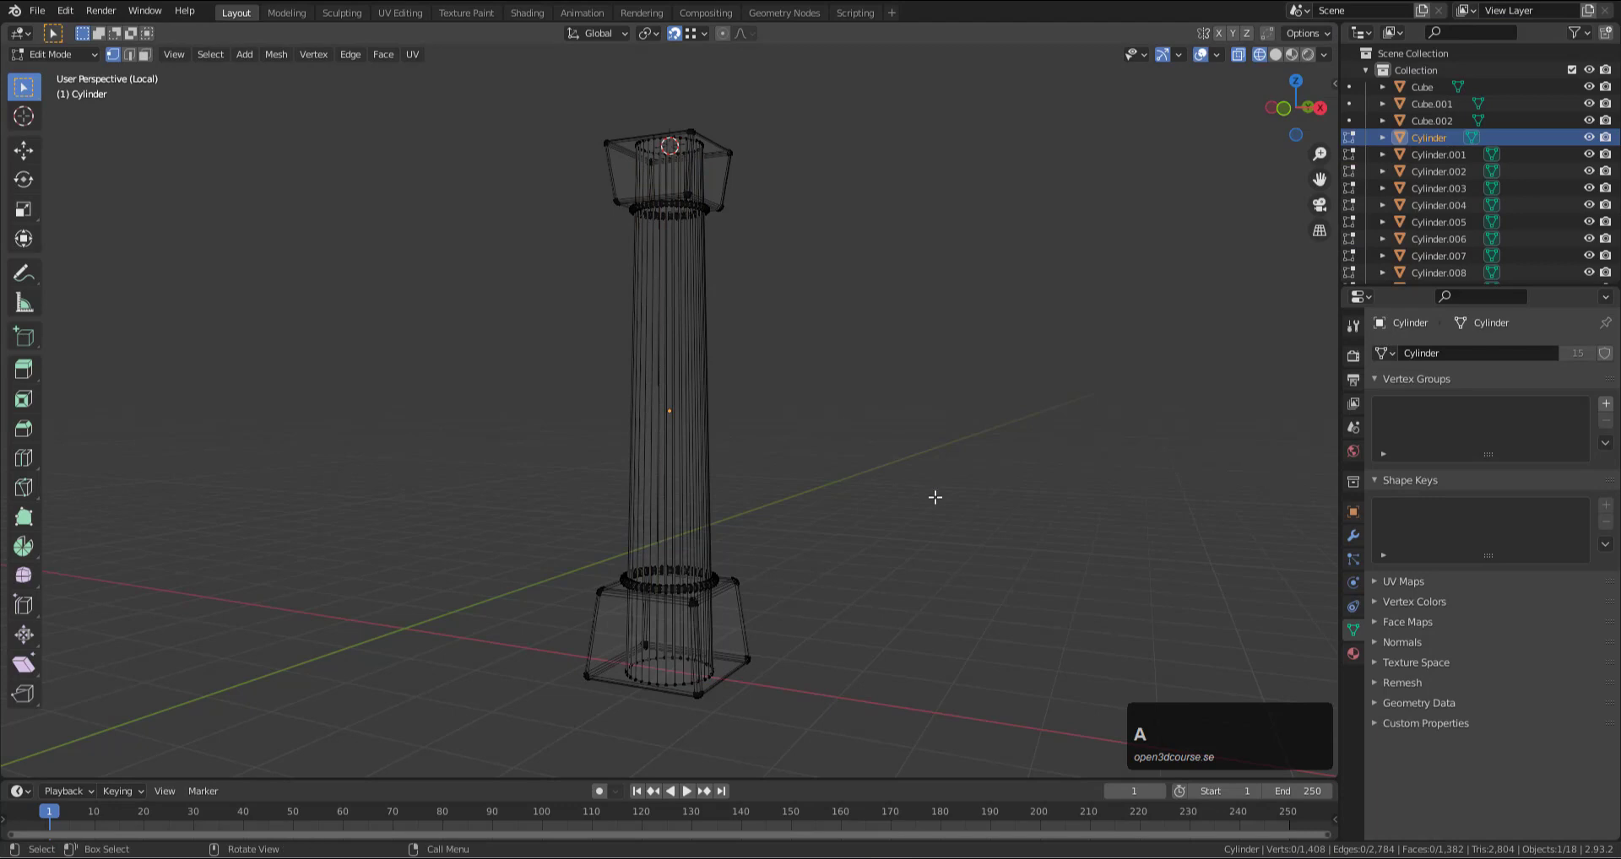
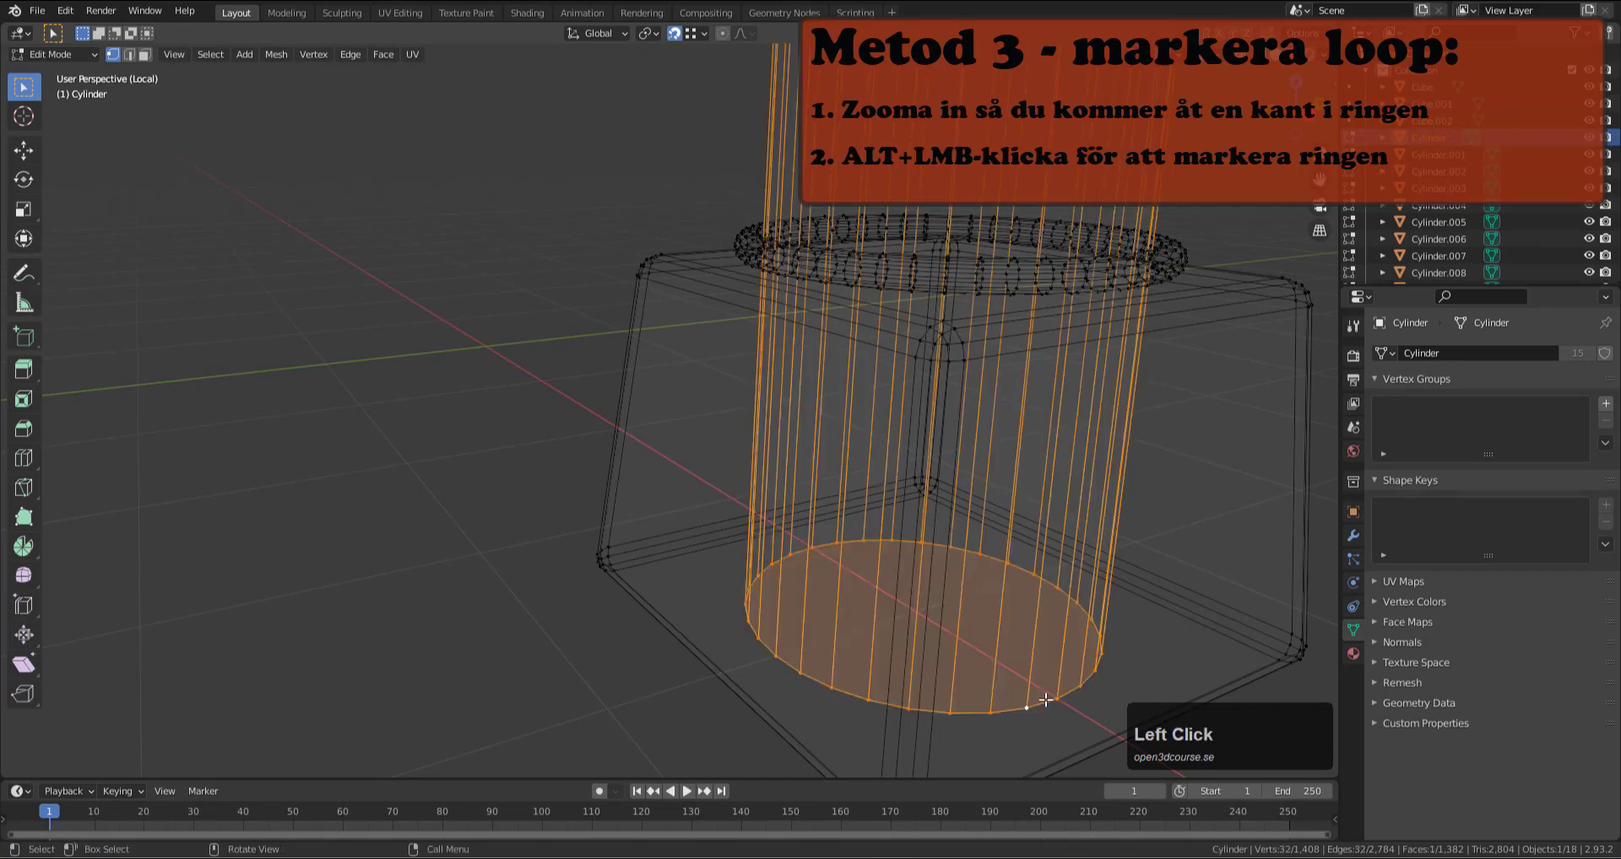
View the isolated column in front orthographic and zoom in on its shaft edges.
scroll(down, 3)
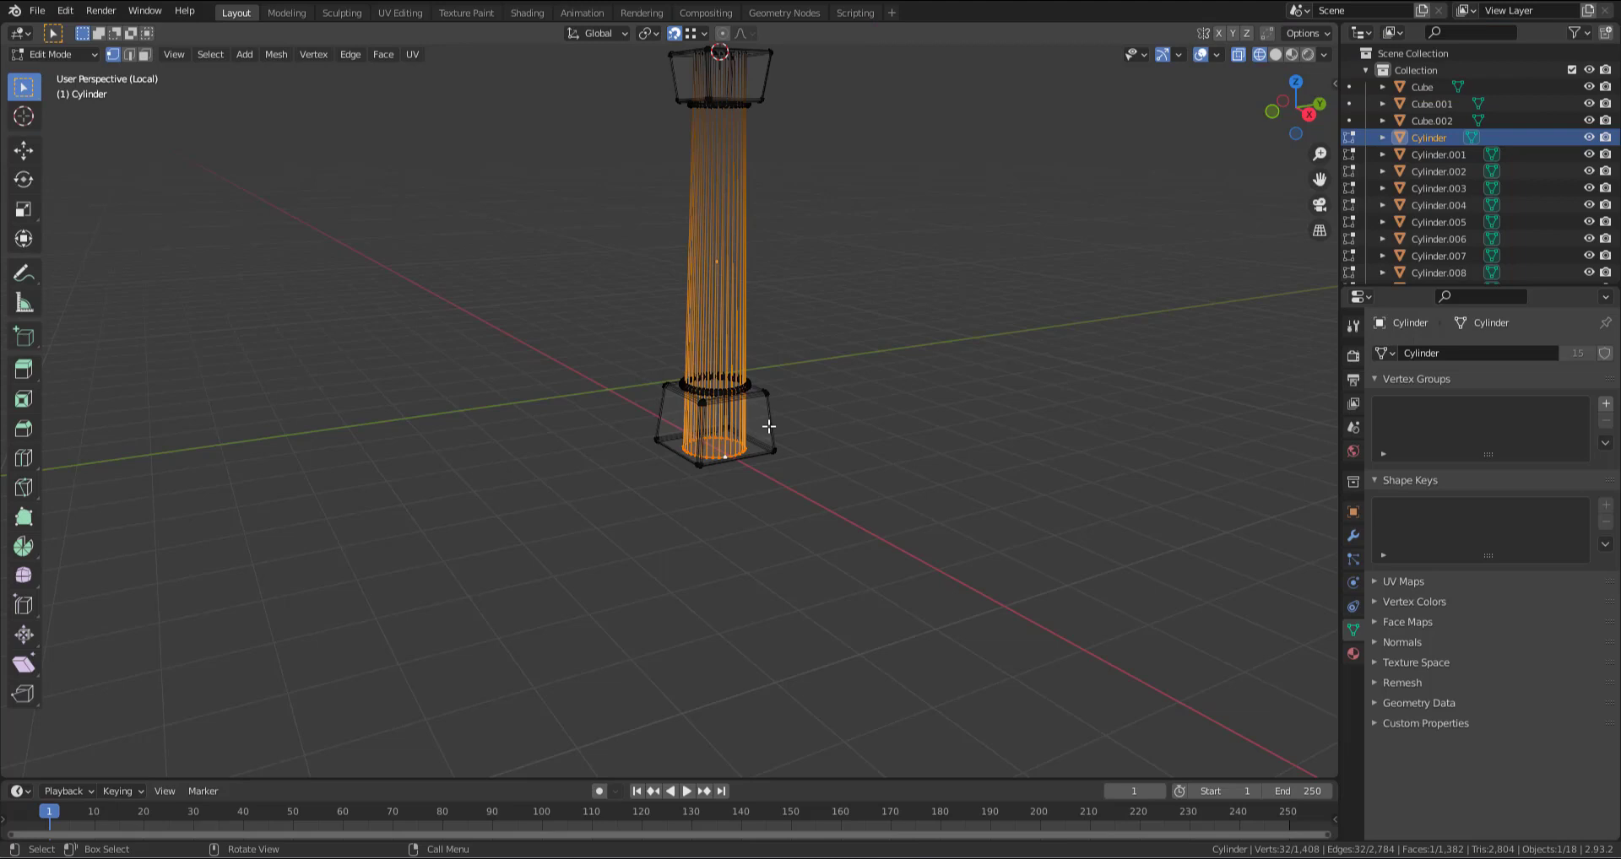
key(KP_1)
scroll(up, 3)
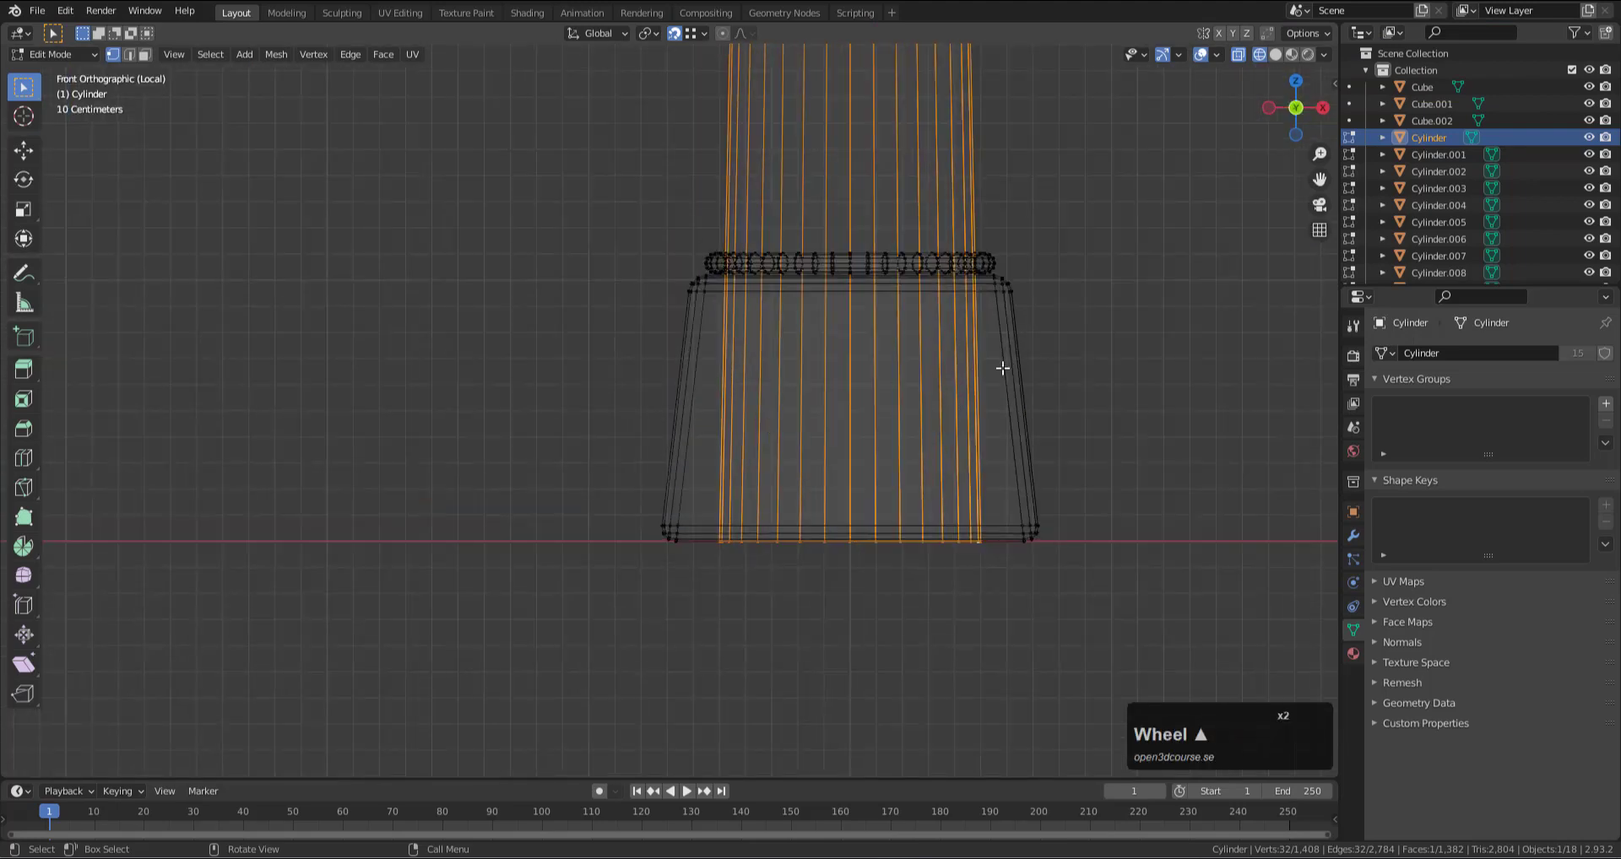
scroll(up, 3)
key(g)
key(g)
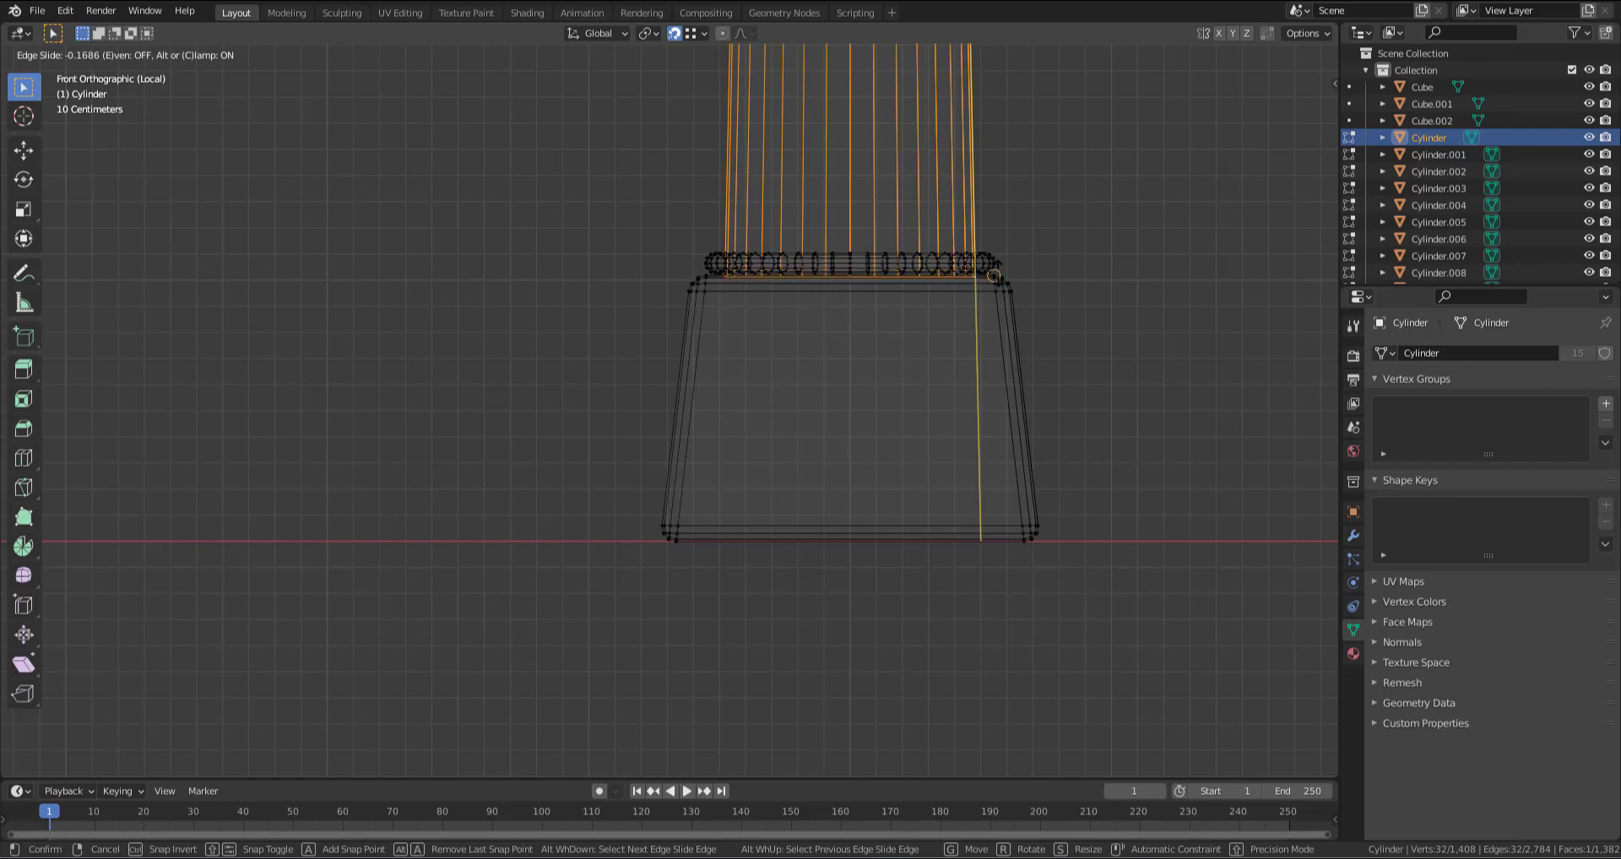
key(Return)
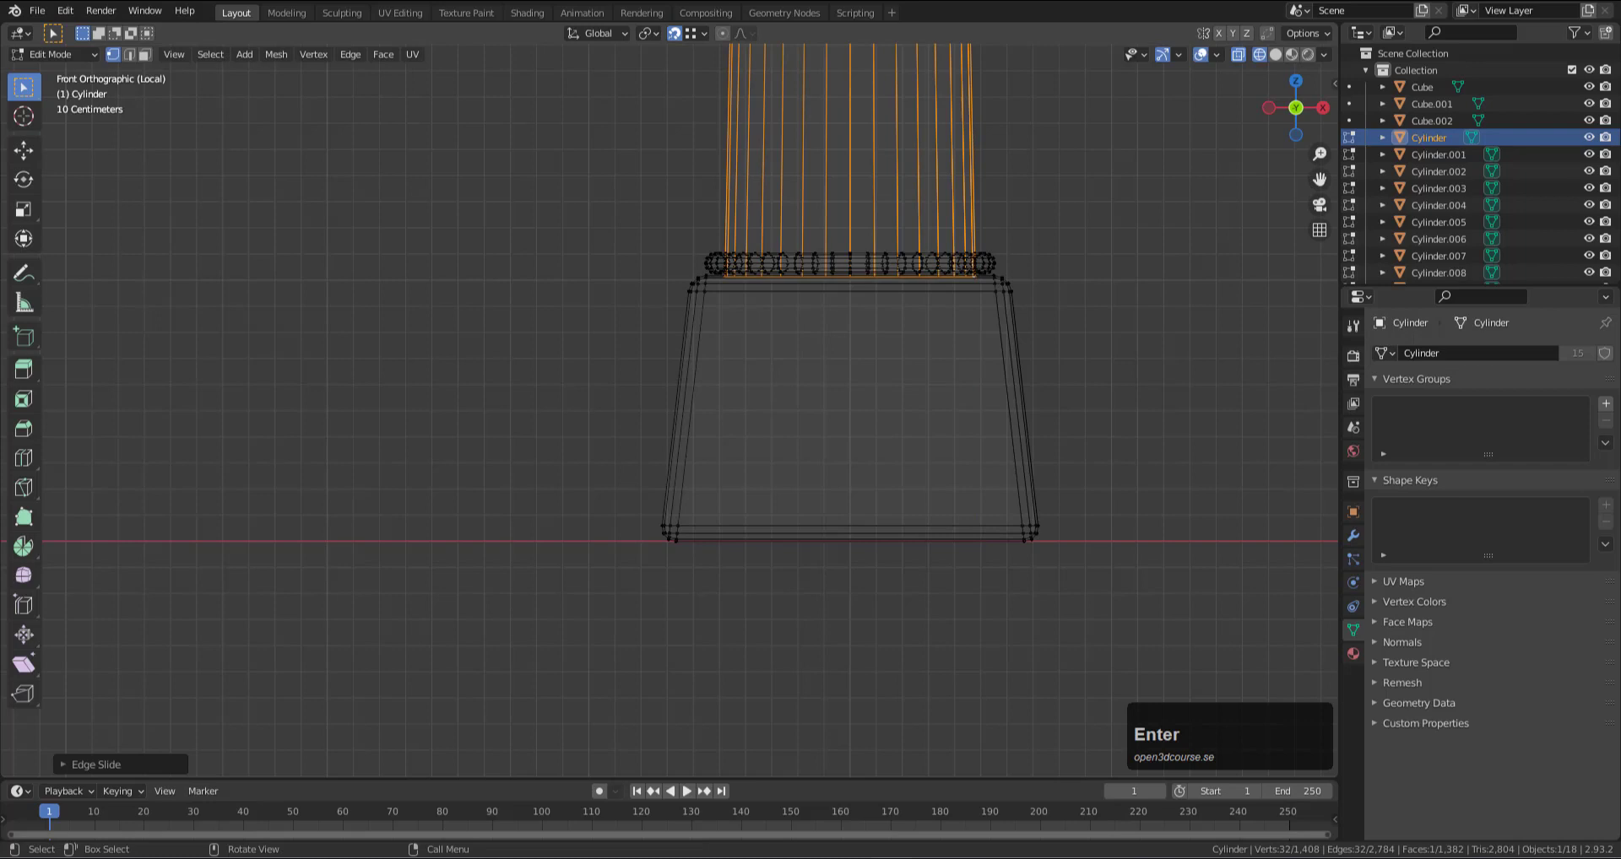
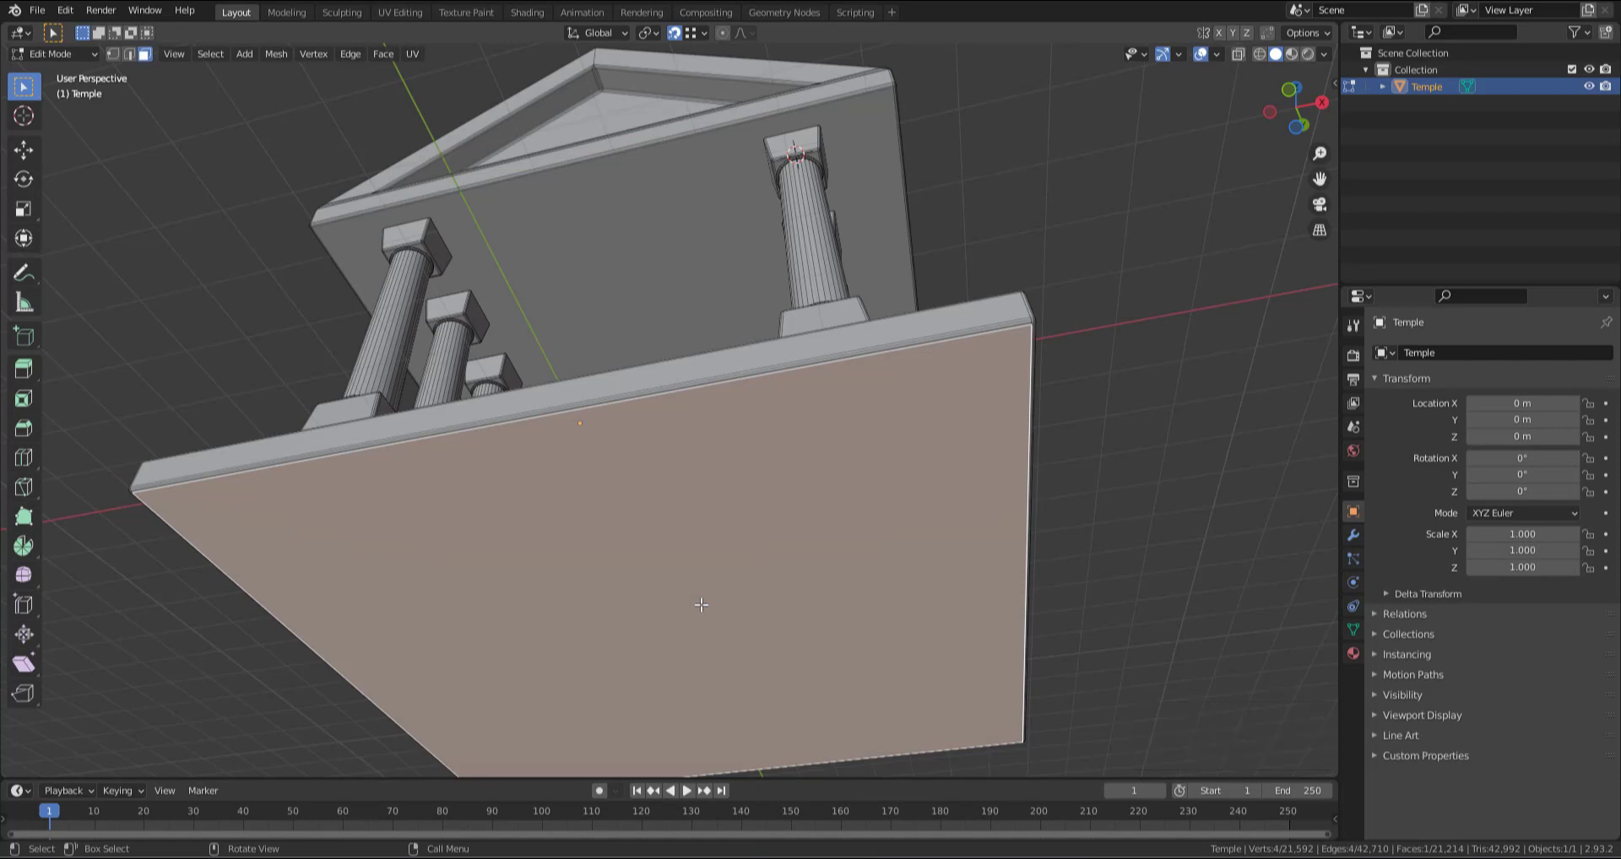
Snap the 3D cursor to the selected bottom face and set the Temple's origin to it in Object Mode.
key(shift+s)
click(689, 706)
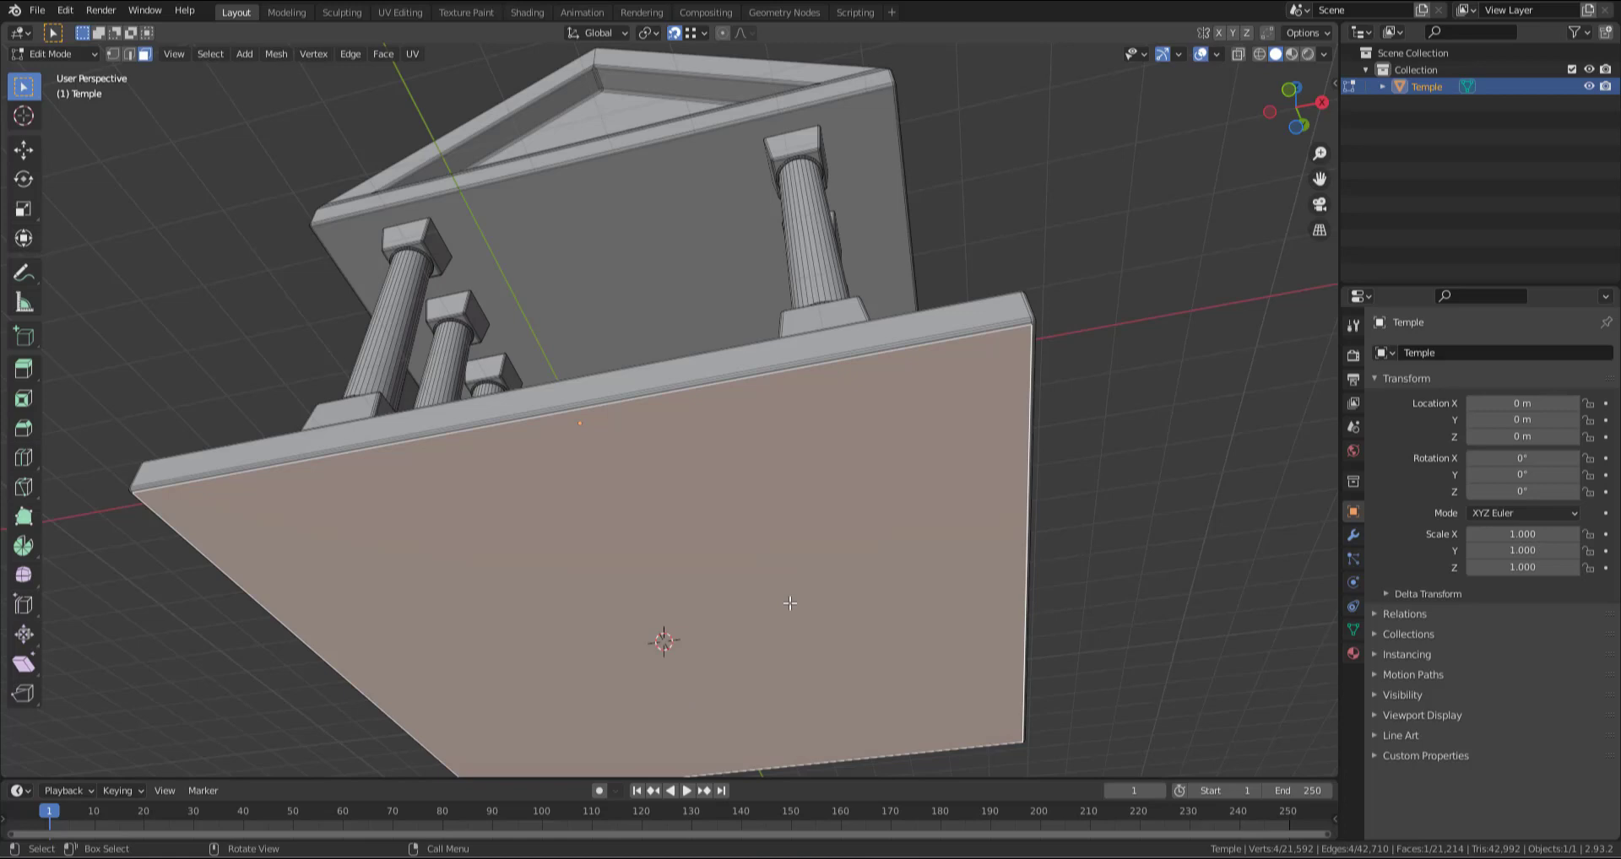
key(Tab)
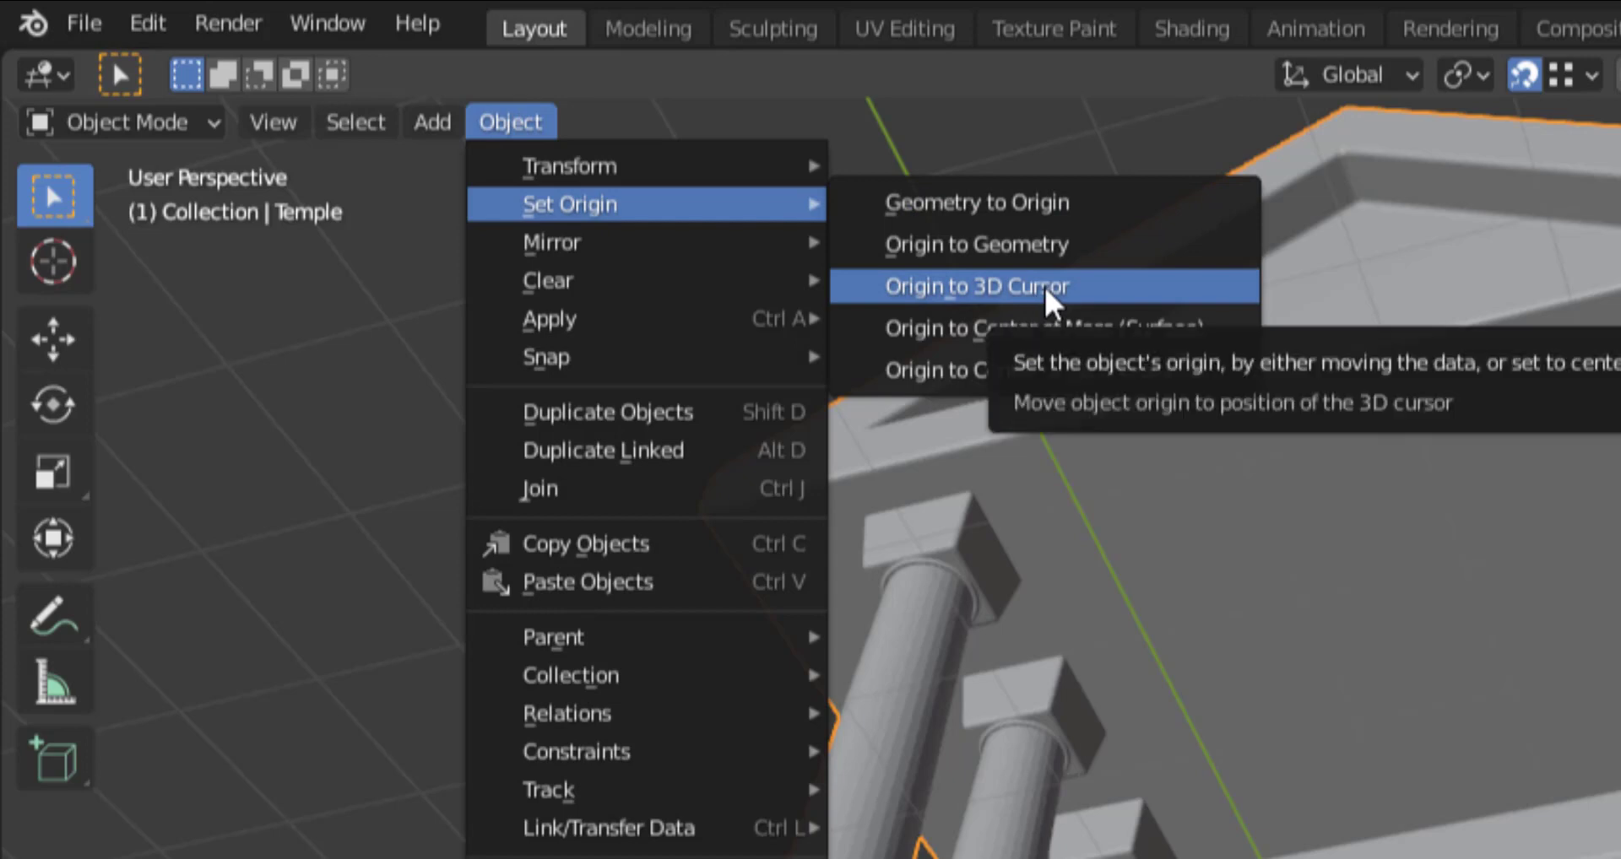
click(898, 308)
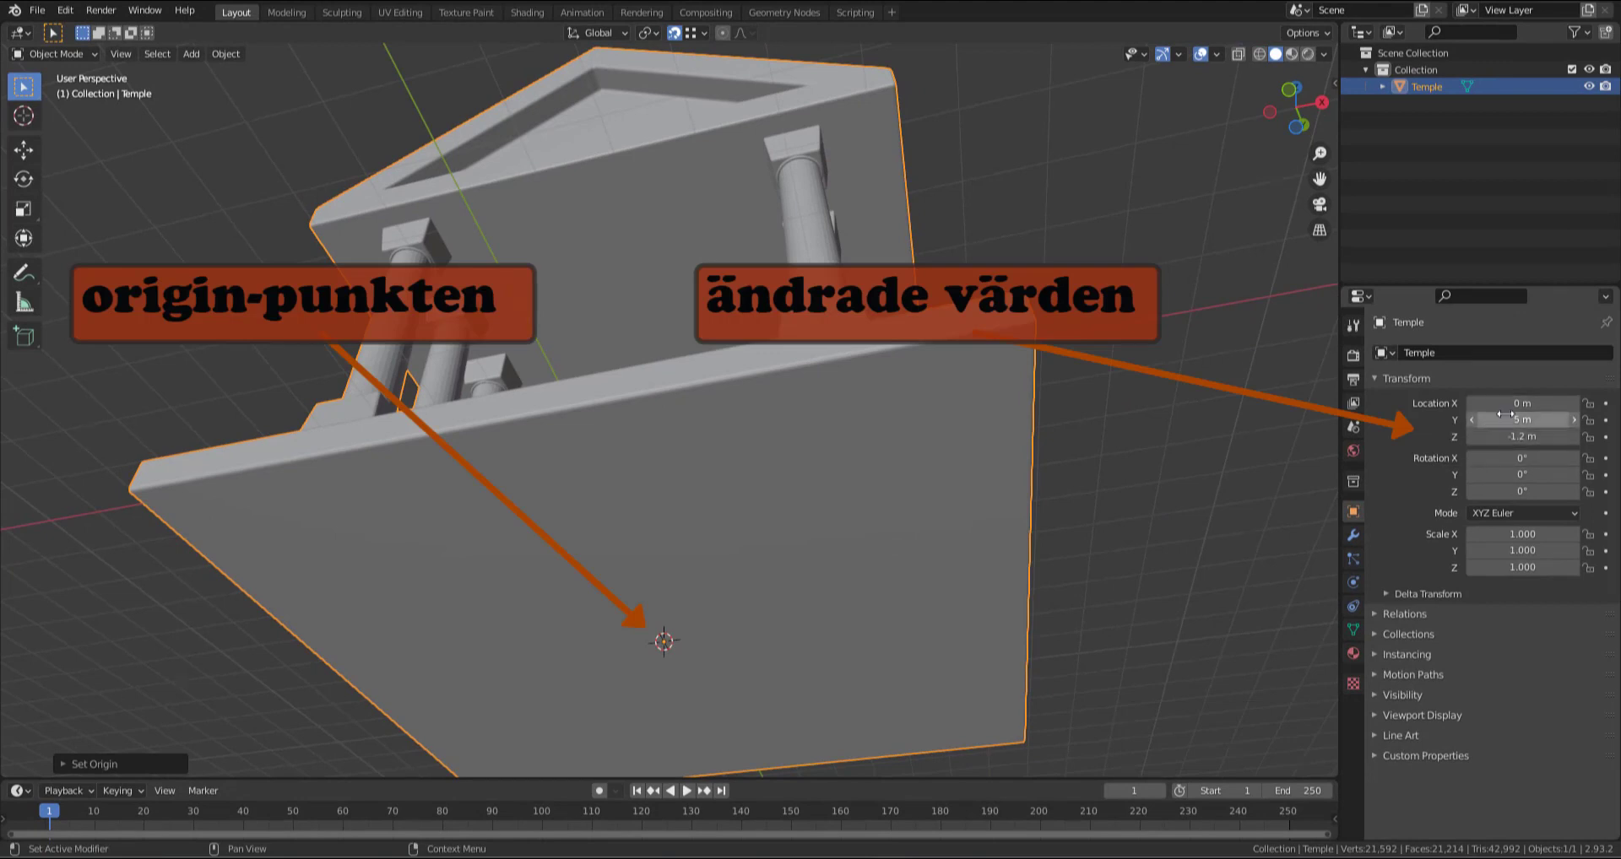
drag(1034, 456, 994, 568)
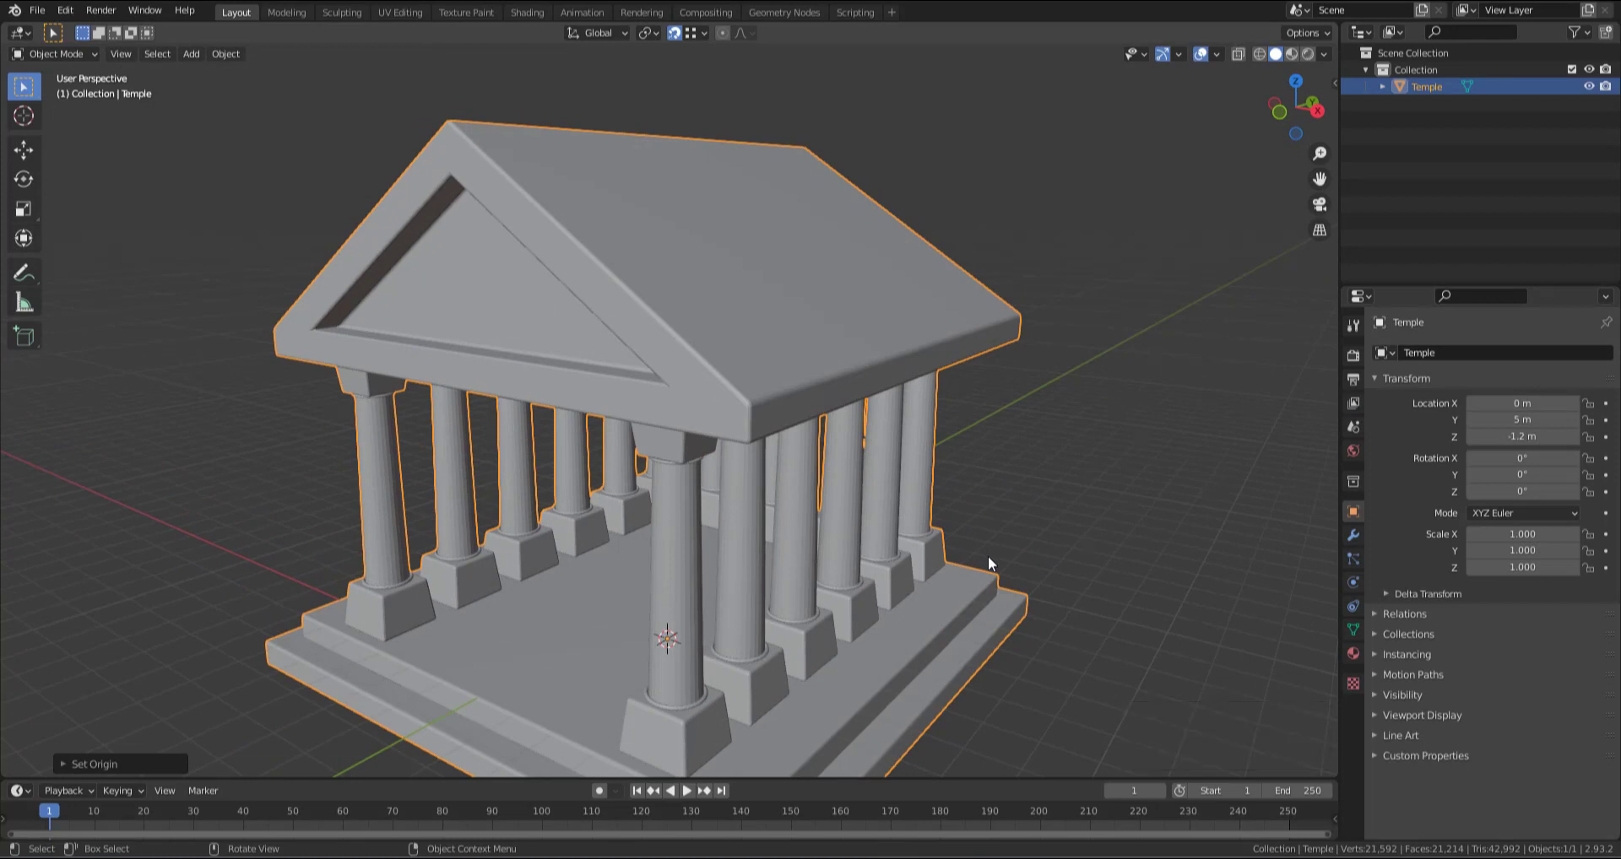
Clear the Temple's location with Alt+G and verify it from front and top views.
key(alt+g)
key(KP_1)
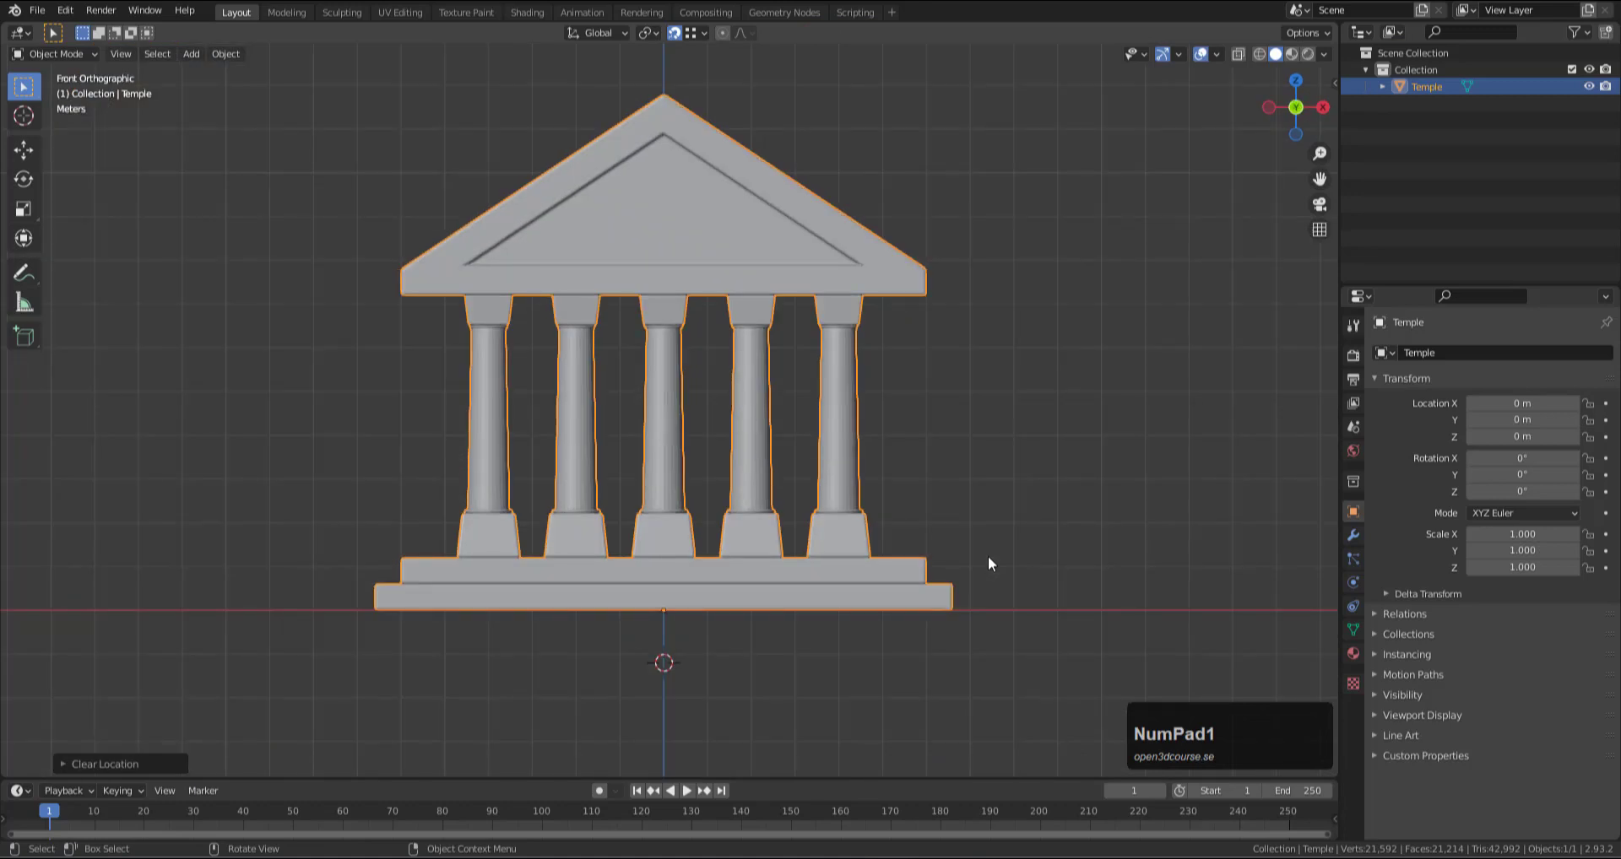
key(KP_7)
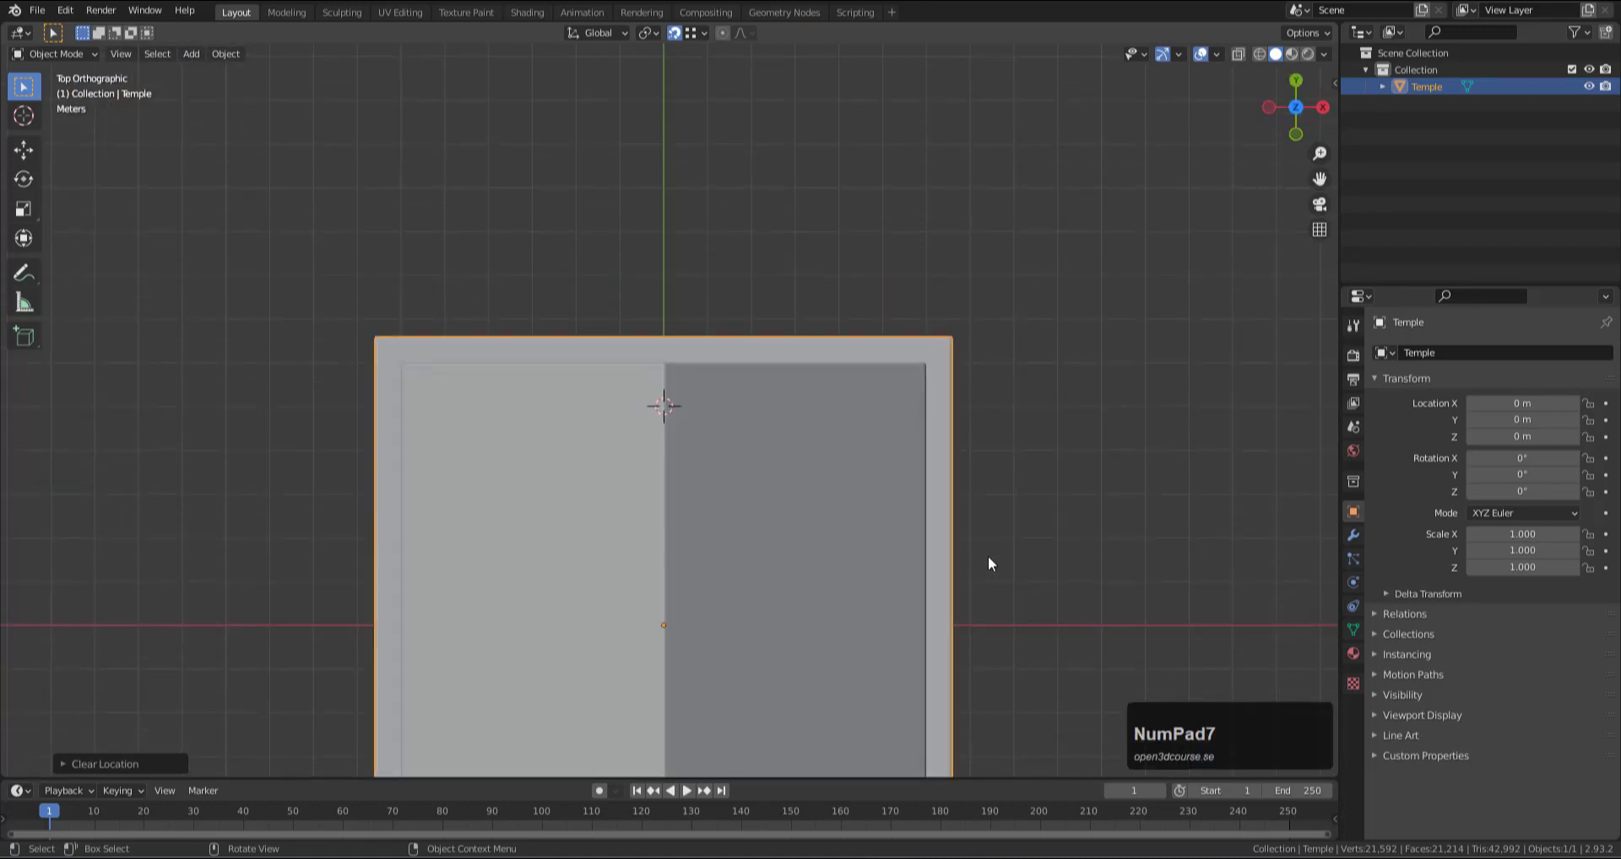
key(KP_Decimal)
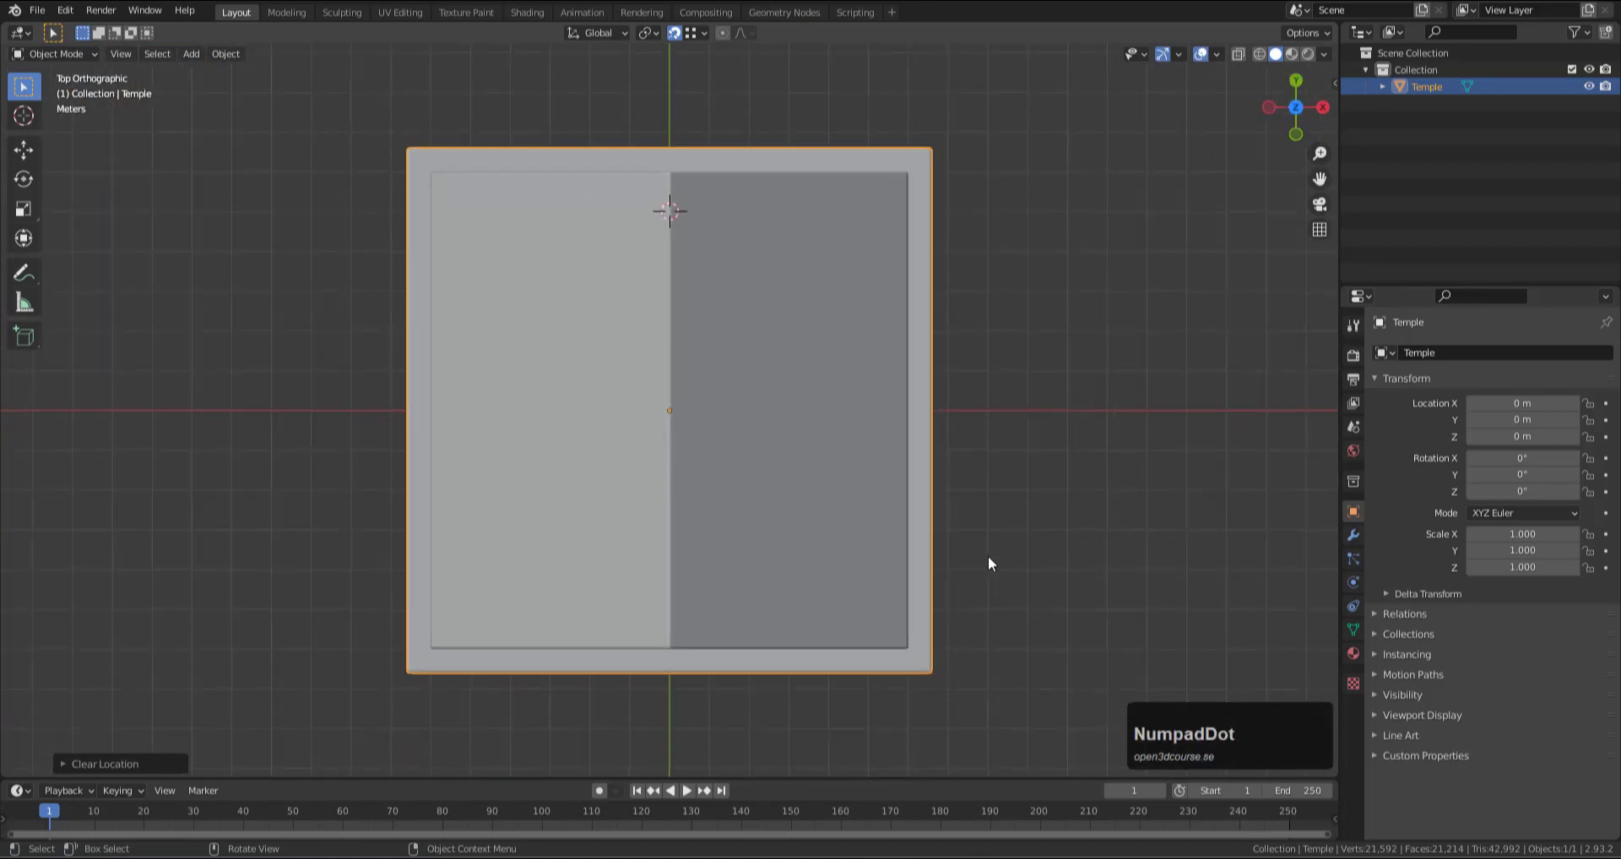
middle_click(995, 569)
scroll(down, 3)
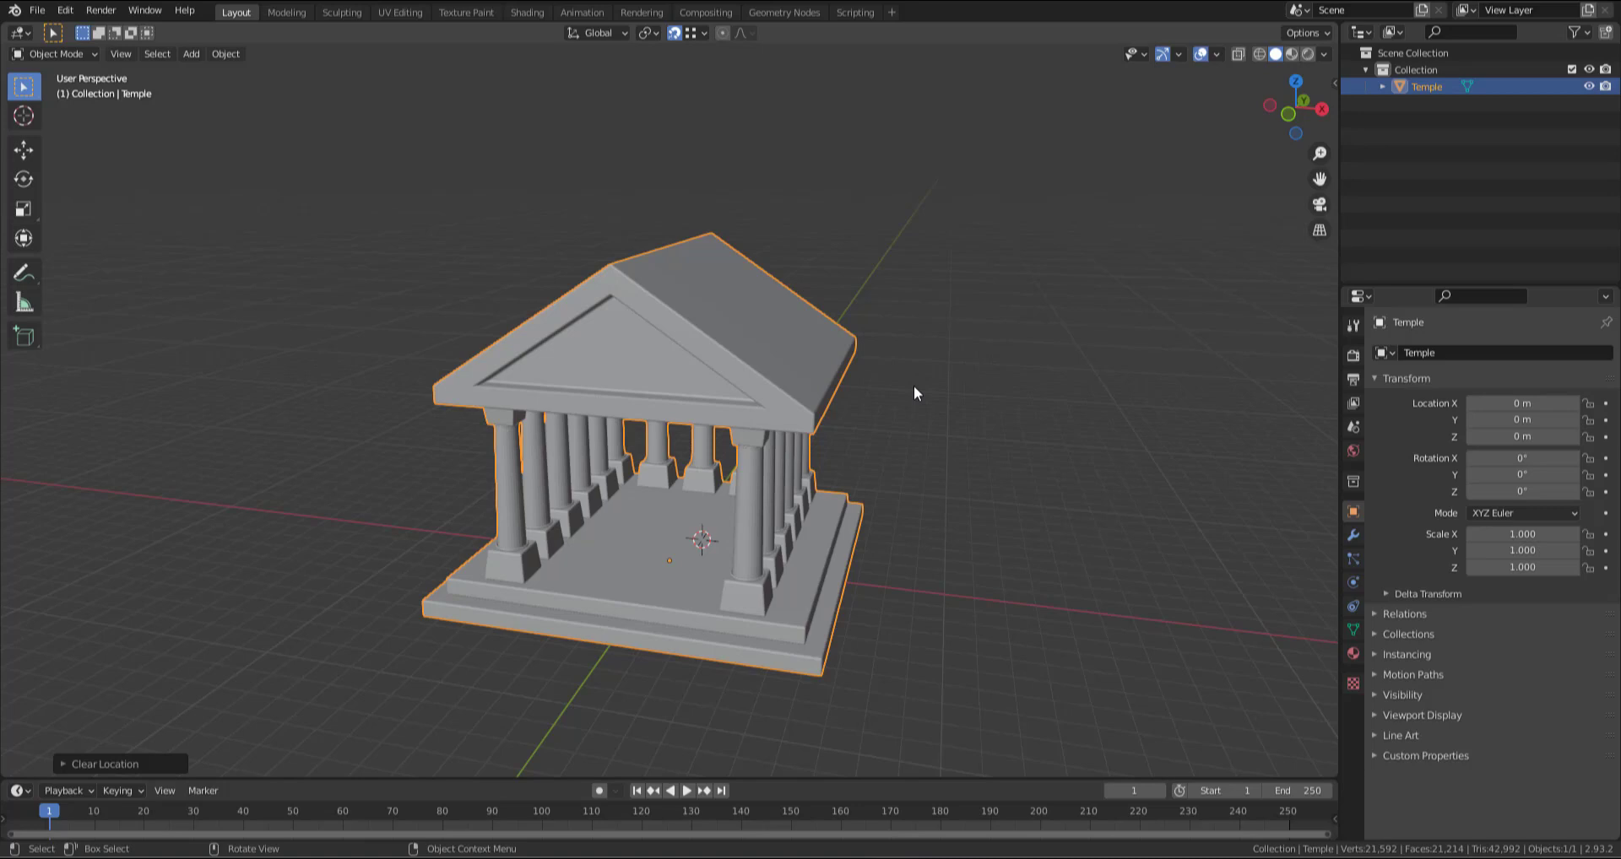
Save the file as the next numbered version of temple.blend.
key(ctrl+shift+s)
key(KP_Add)
key(Return)
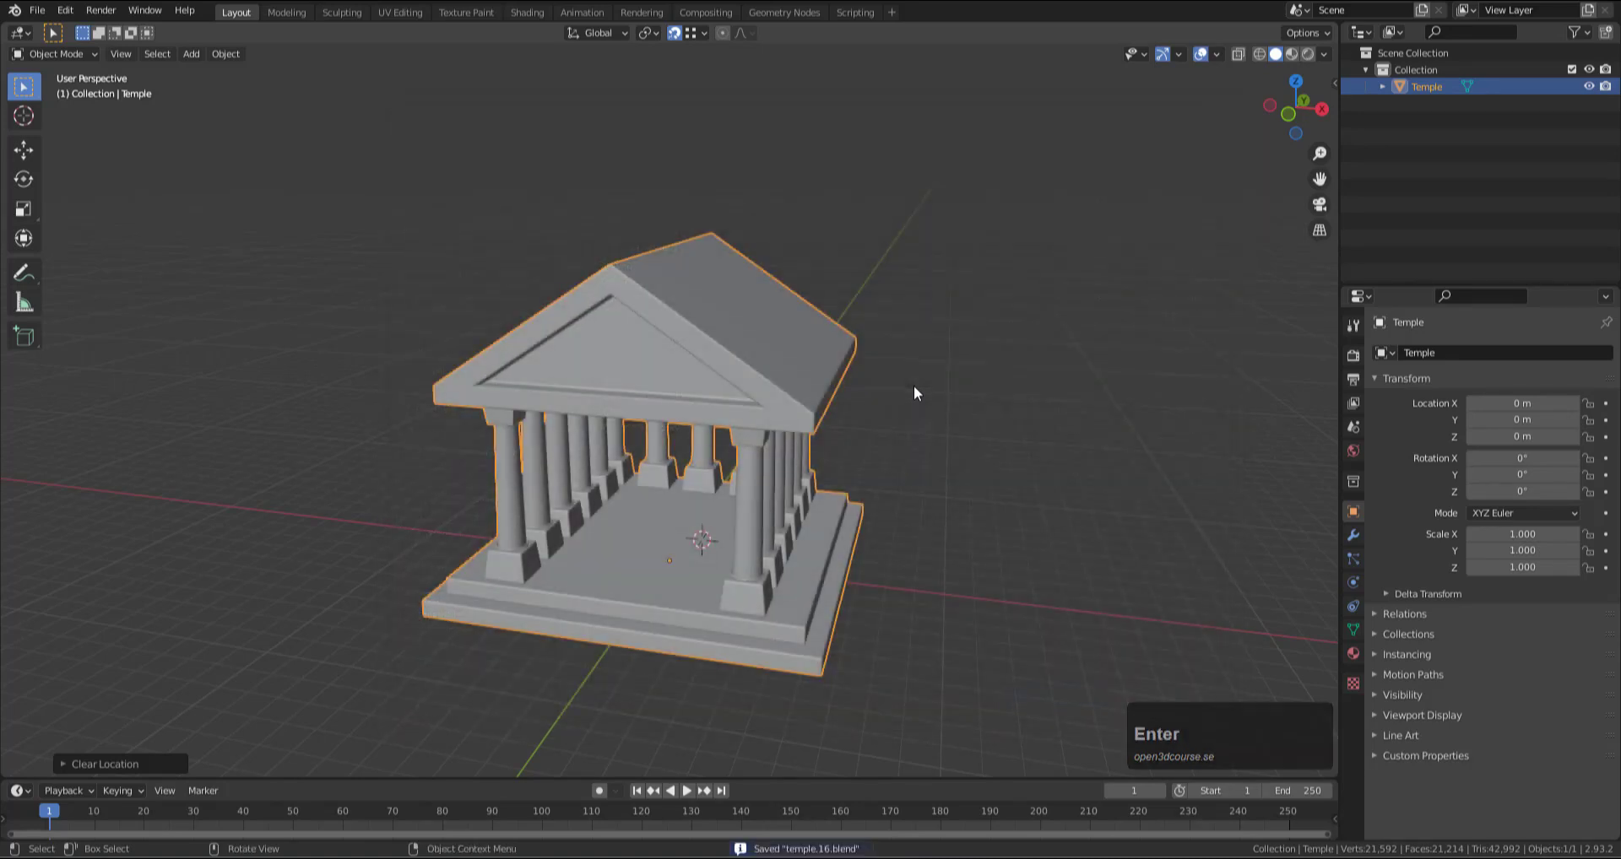
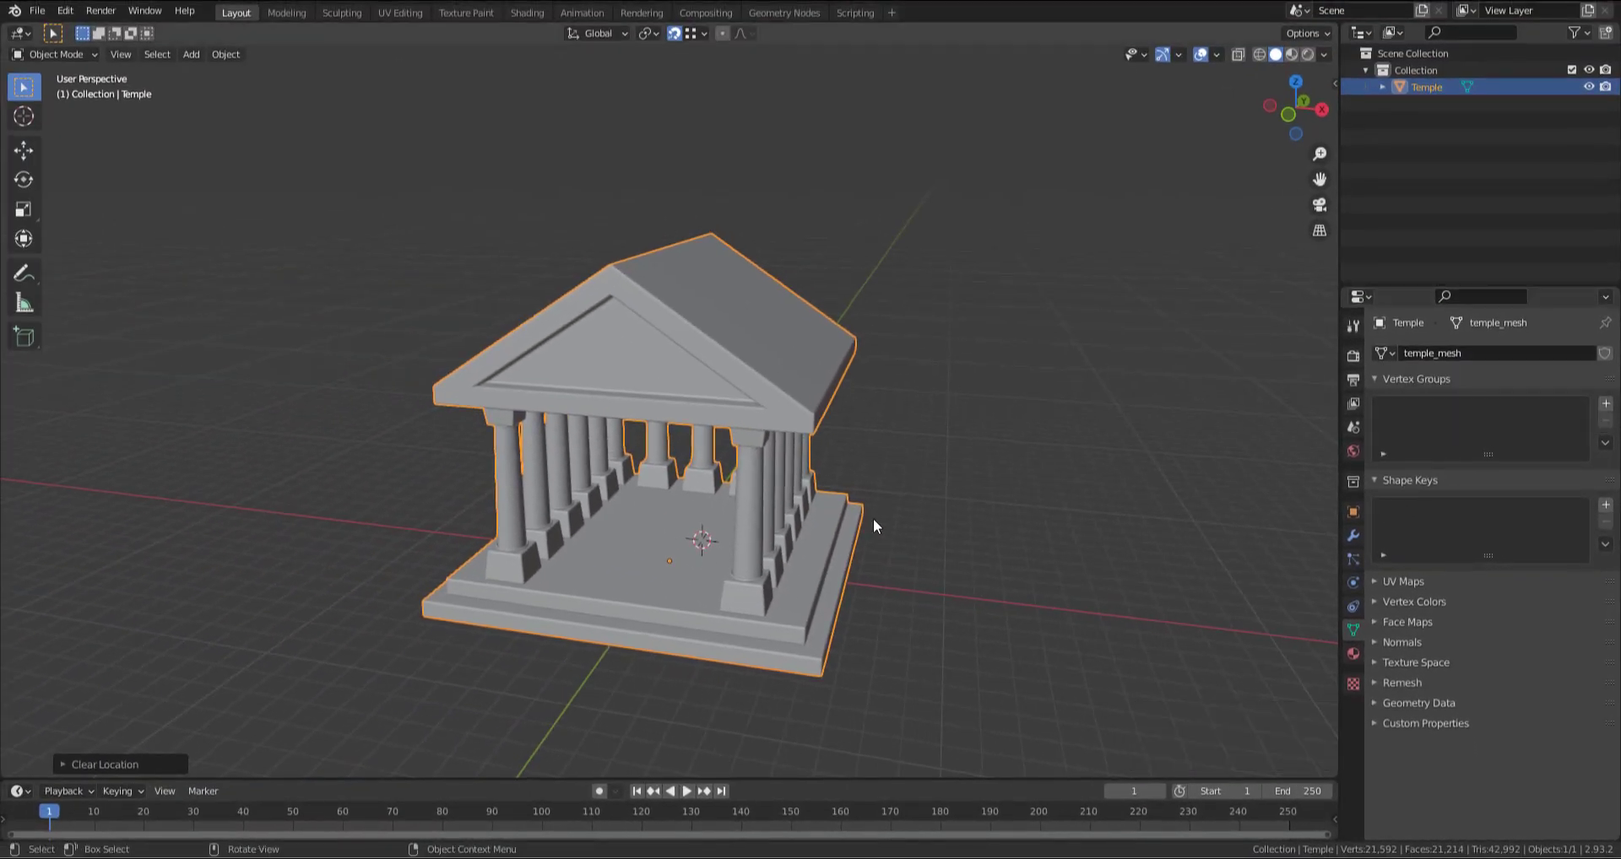
Save once more as the following numbered version, temple.17.blend.
key(ctrl+shift+s)
key(KP_Add)
key(Return)
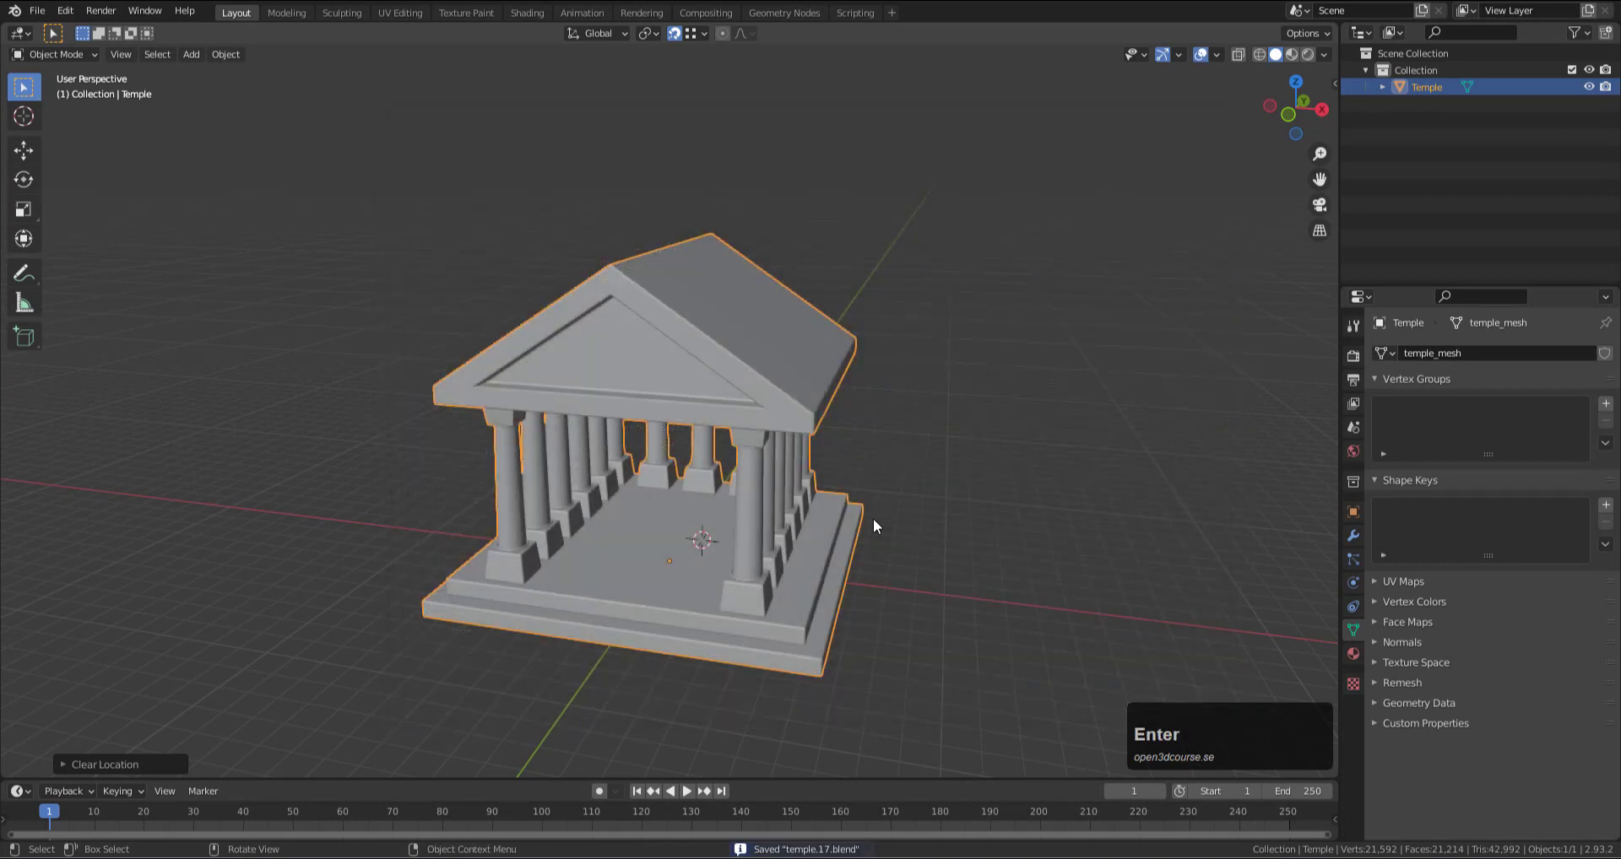